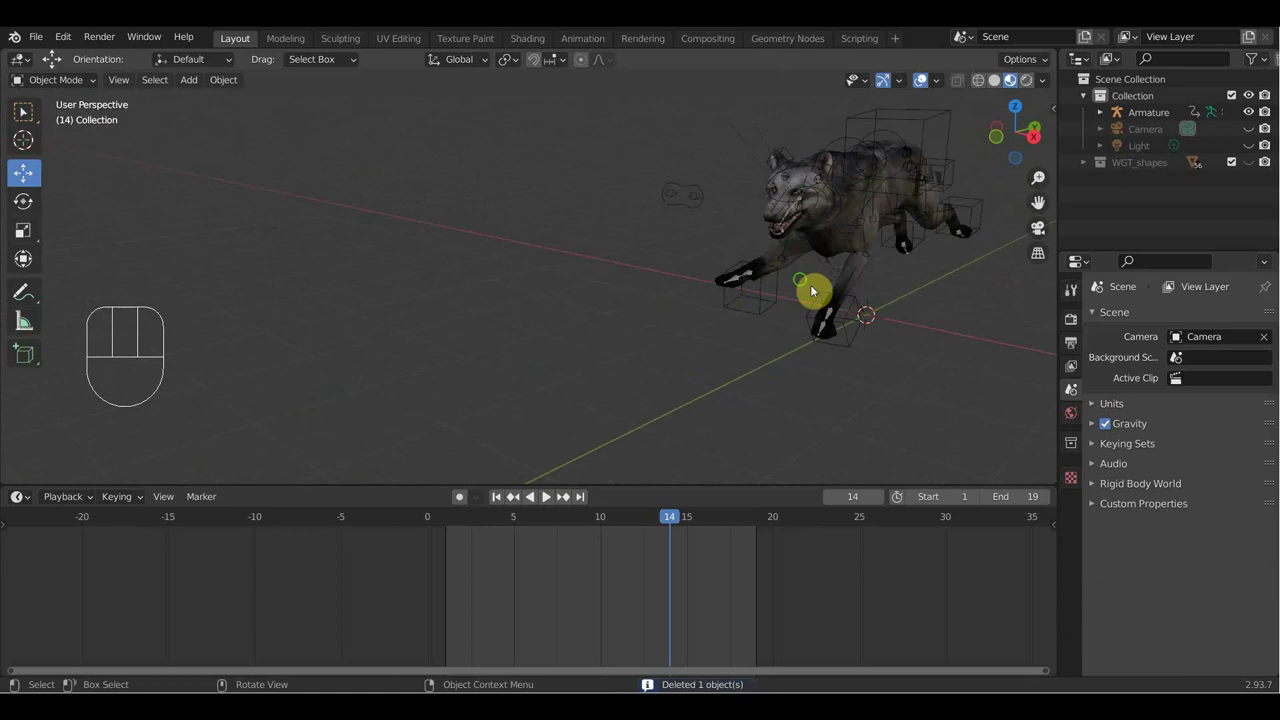
Step: Orbit the viewport around the rigged wolf to see it from the side before adding the path
left_click_drag(836, 275, 583, 282)
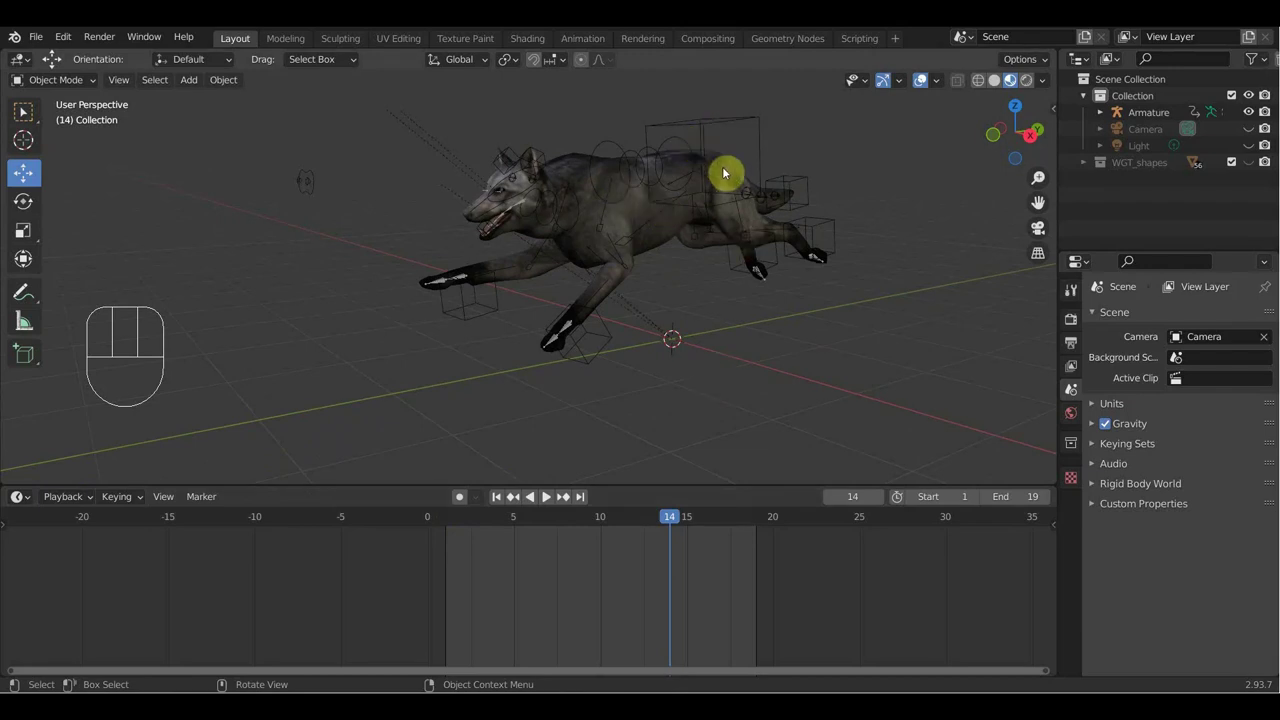
left_click_drag(804, 228, 818, 233)
left_click_drag(628, 275, 563, 275)
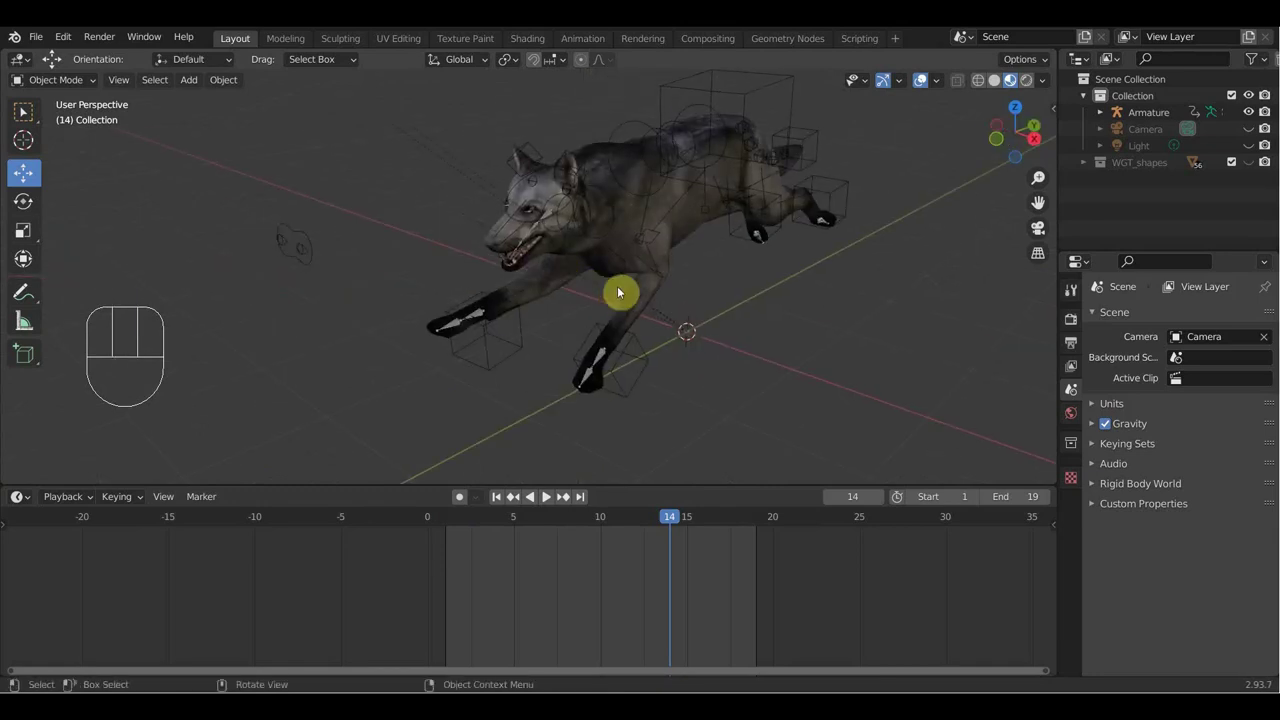
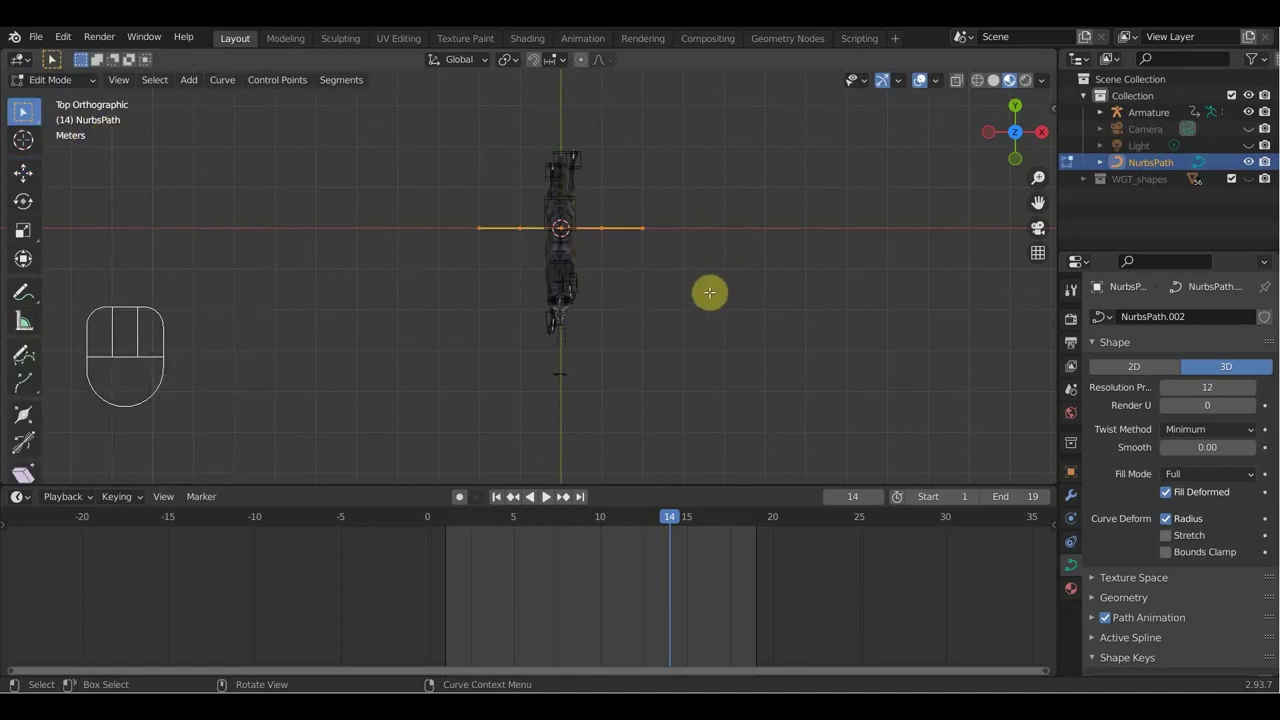
Step: Rotate the path's points 90° and slide them along Y into a long path stretching behind the wolf
key("r")
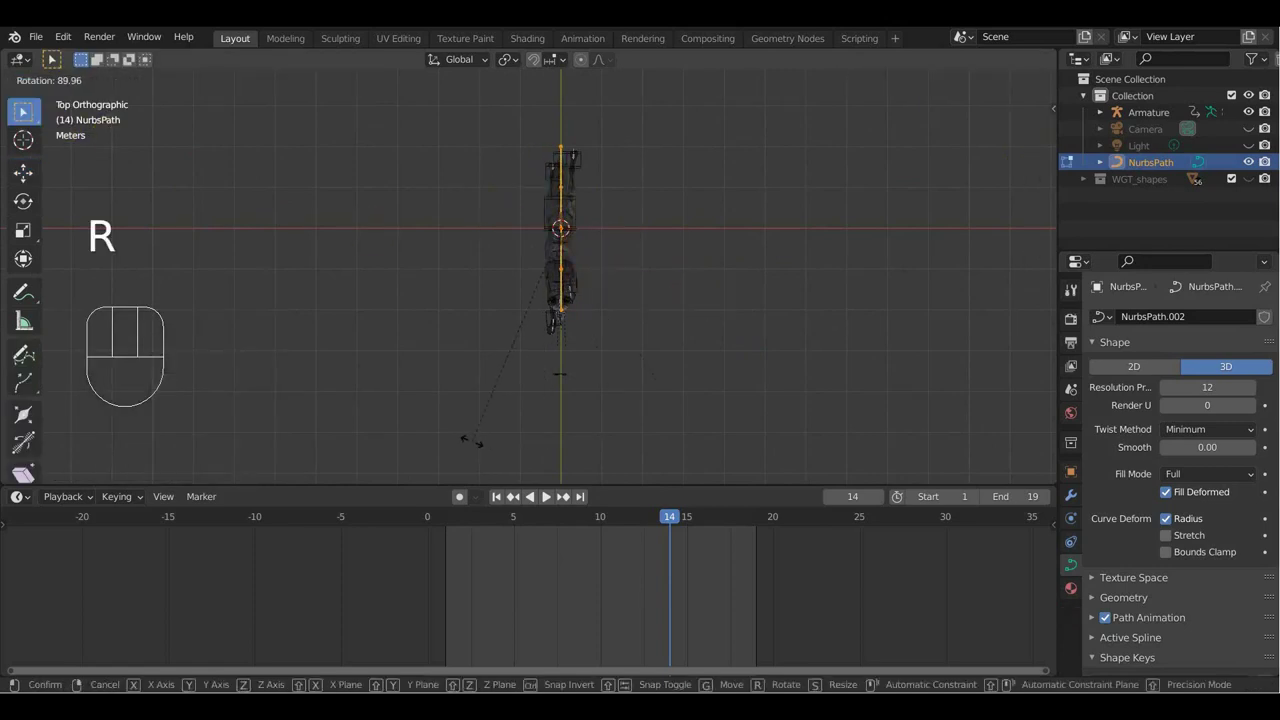
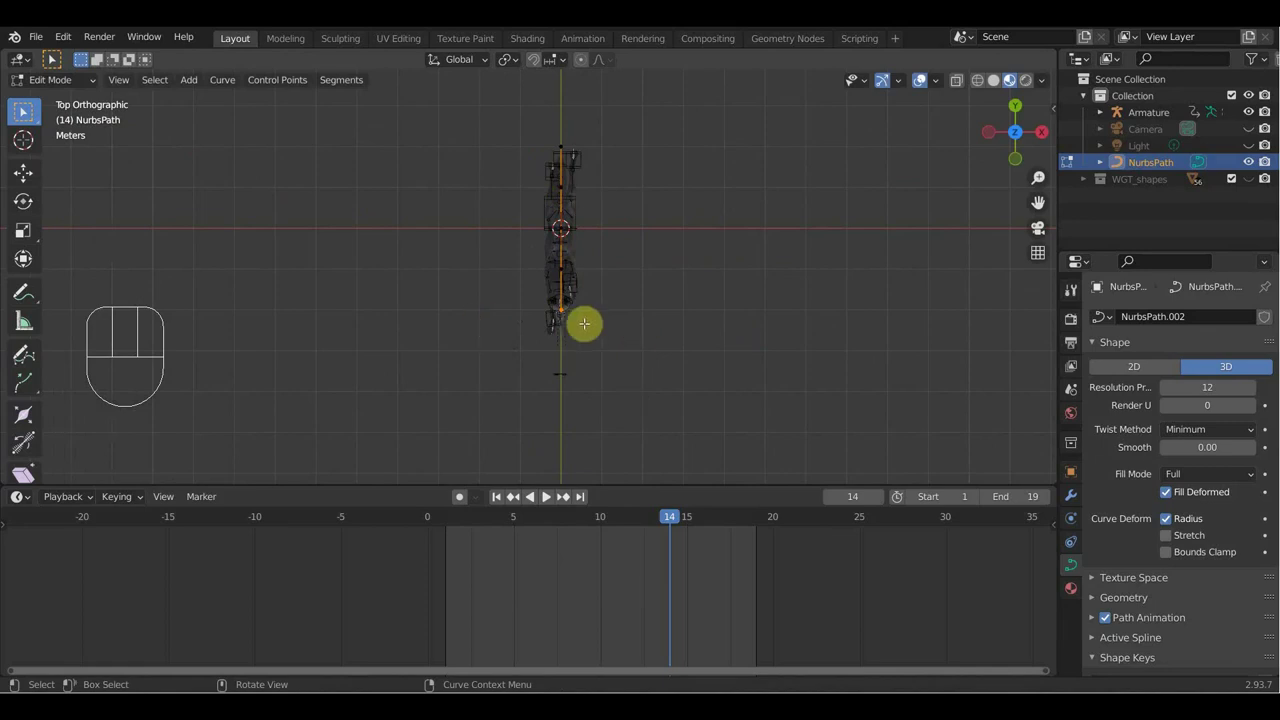
key("e")
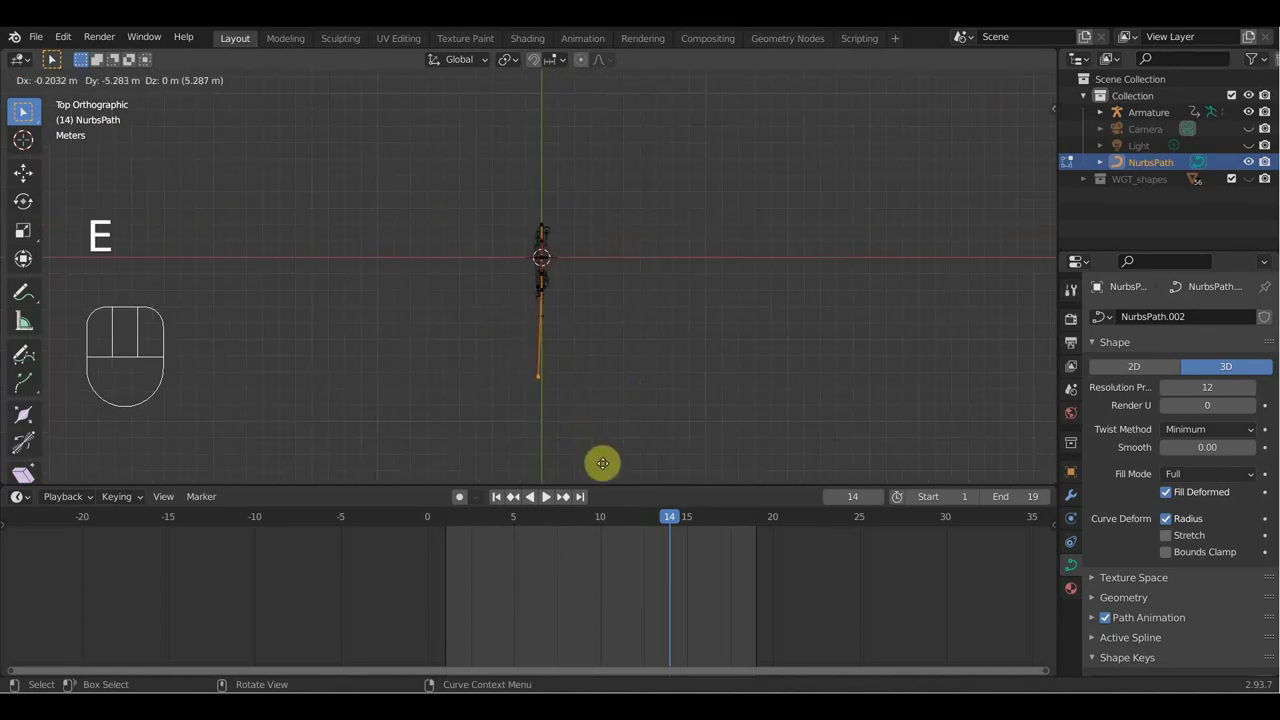
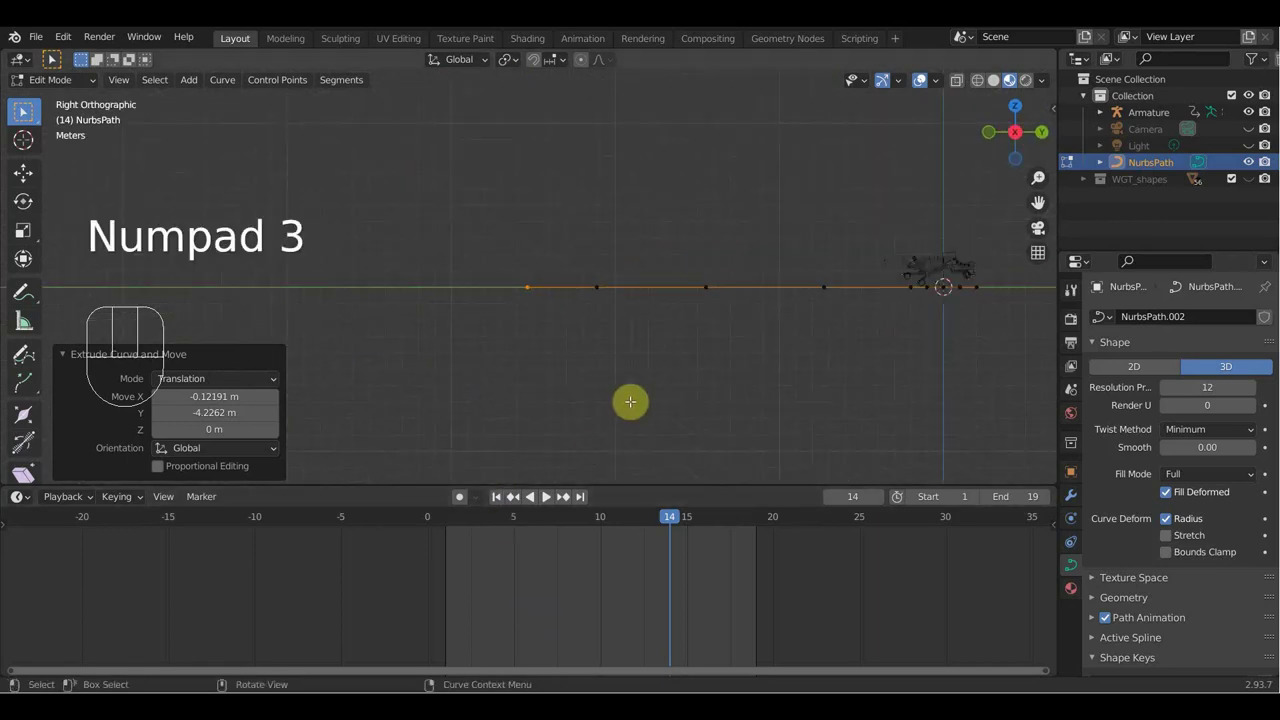
key("e")
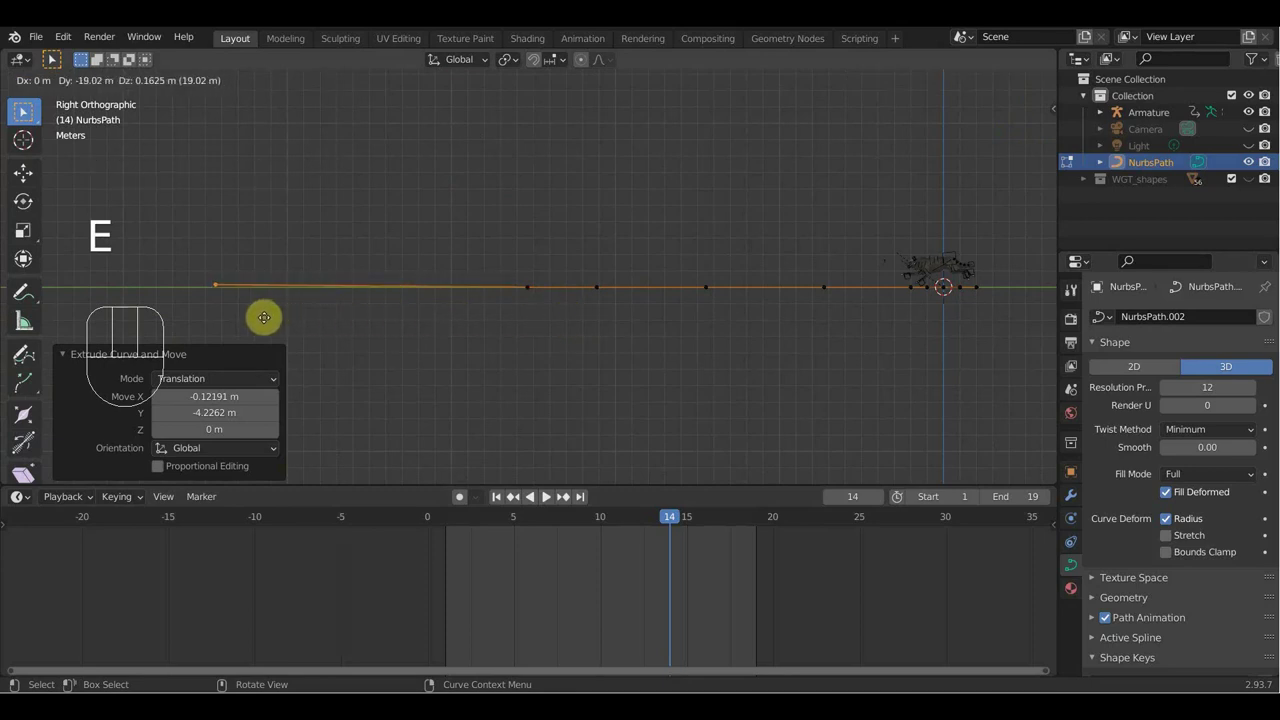
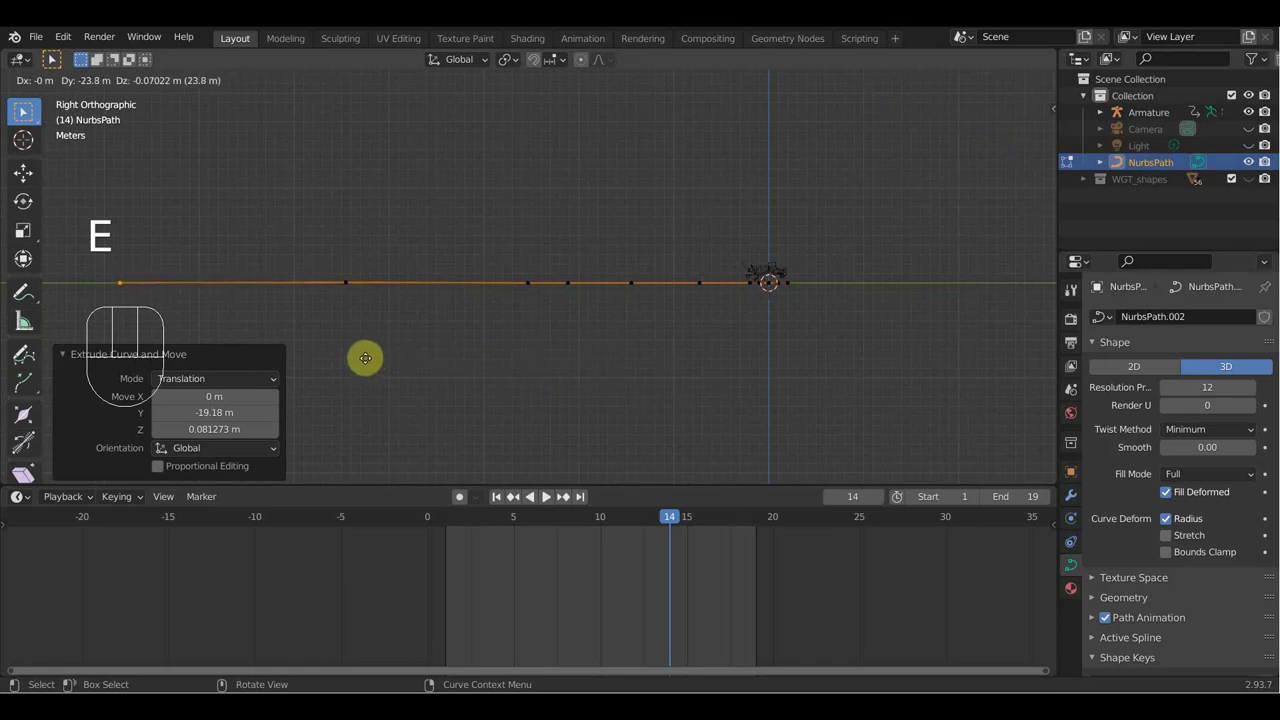
left_click(373, 361)
left_click(20, 172)
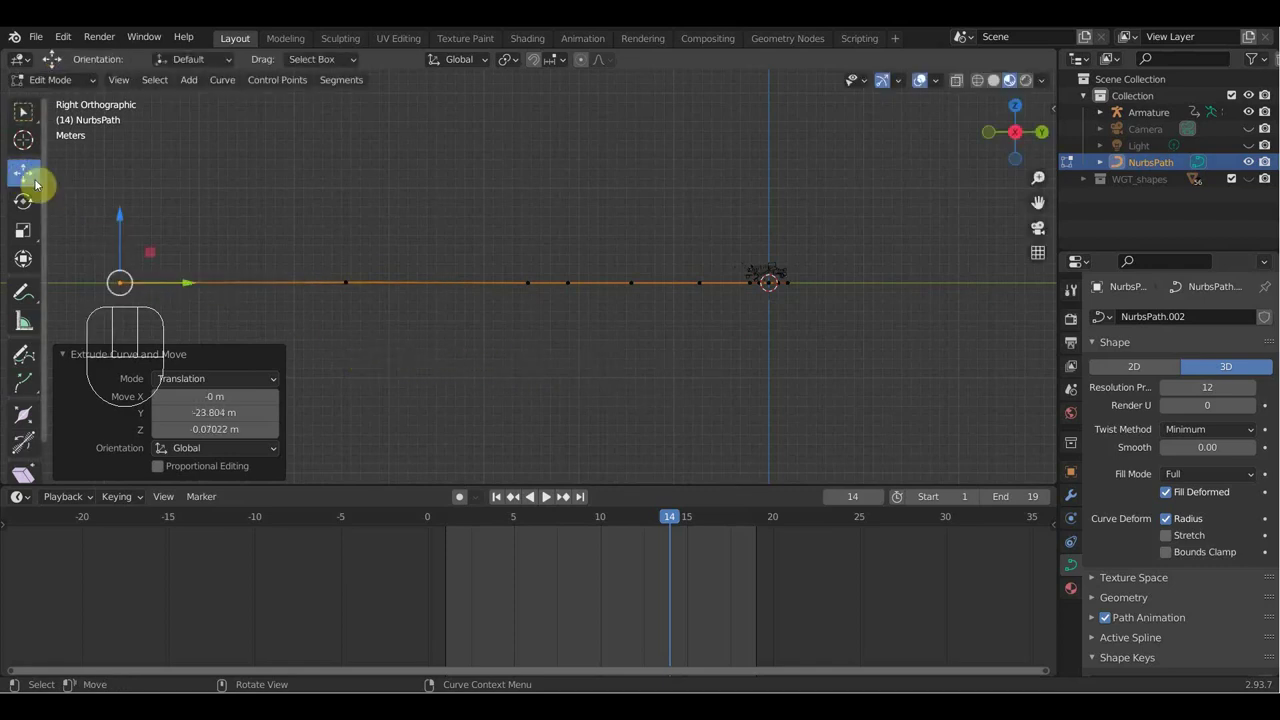
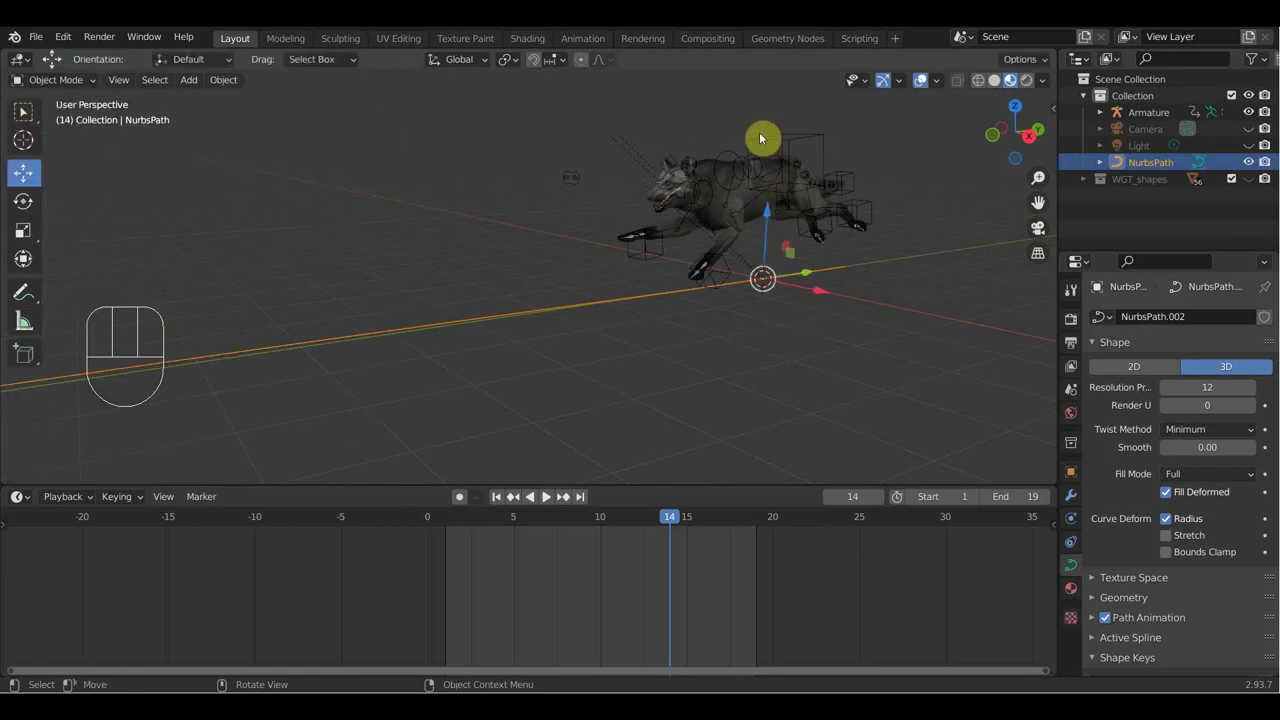
Step: Select the armature, then the NurbsPath, checking its Transform shows origin location, zero rotation and unit scale
left_click(797, 137)
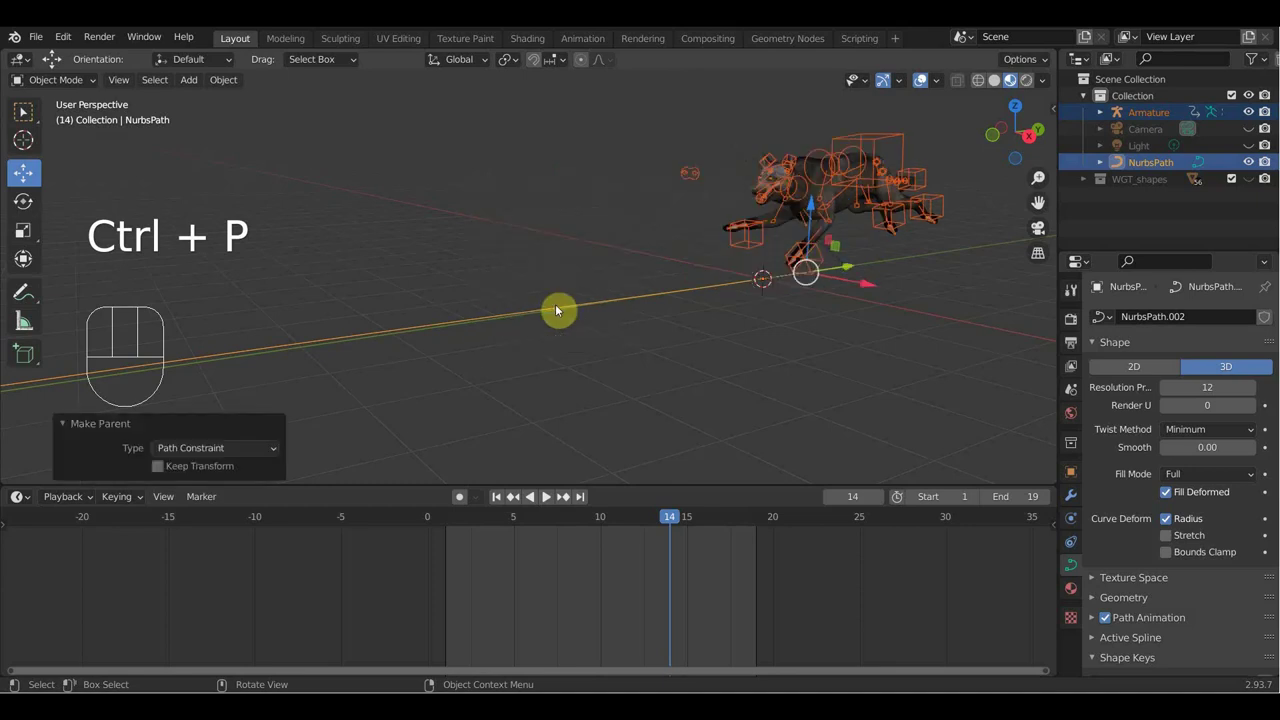
left_click_drag(746, 320, 522, 331)
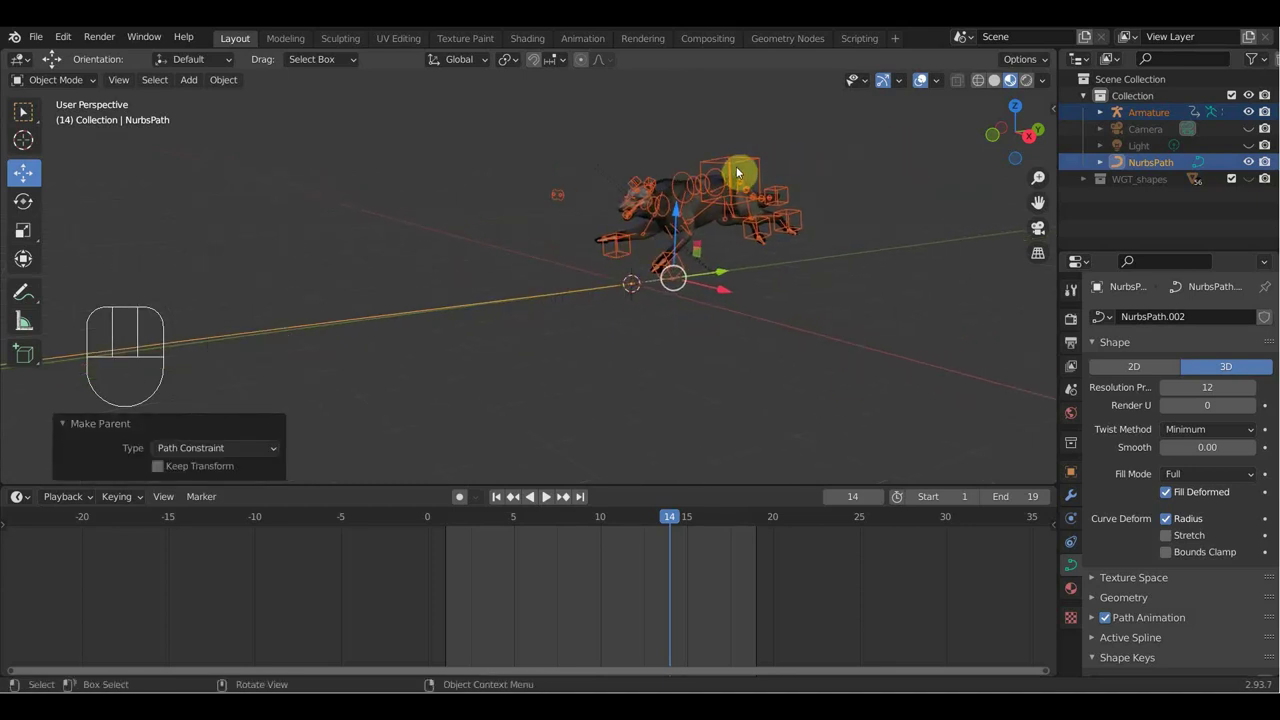
left_click(744, 163)
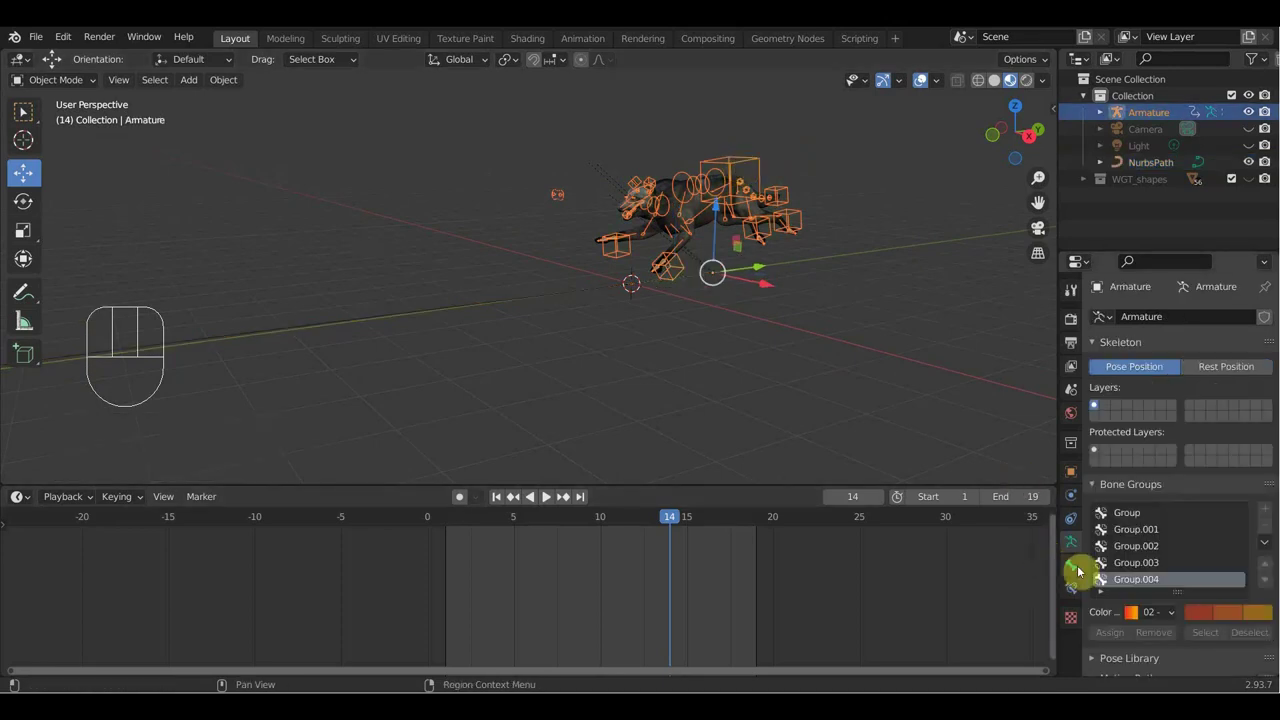
left_click(1078, 585)
left_click_drag(1160, 322, 745, 253)
left_click(550, 300)
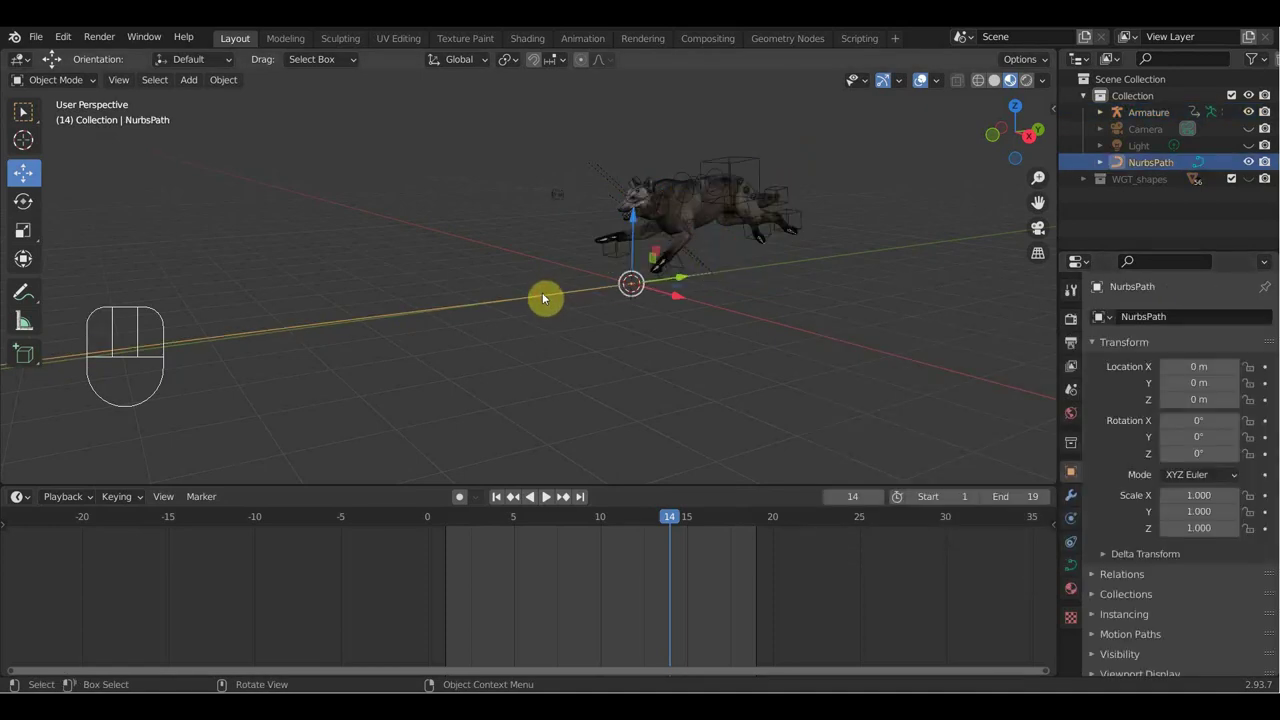
left_click_drag(542, 314, 547, 330)
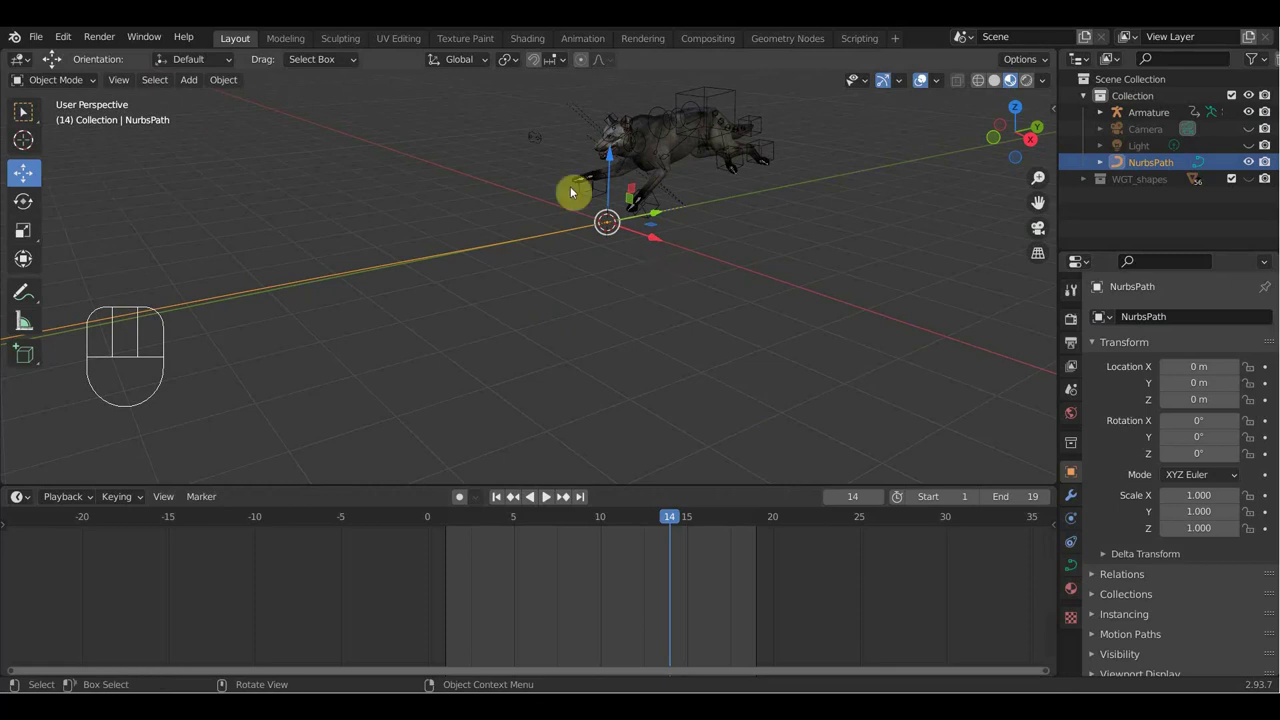
Step: With the Armature selected, show the Nonlinear Animation editor's Strip sidebar for the ArmatureAction strip
left_click(714, 100)
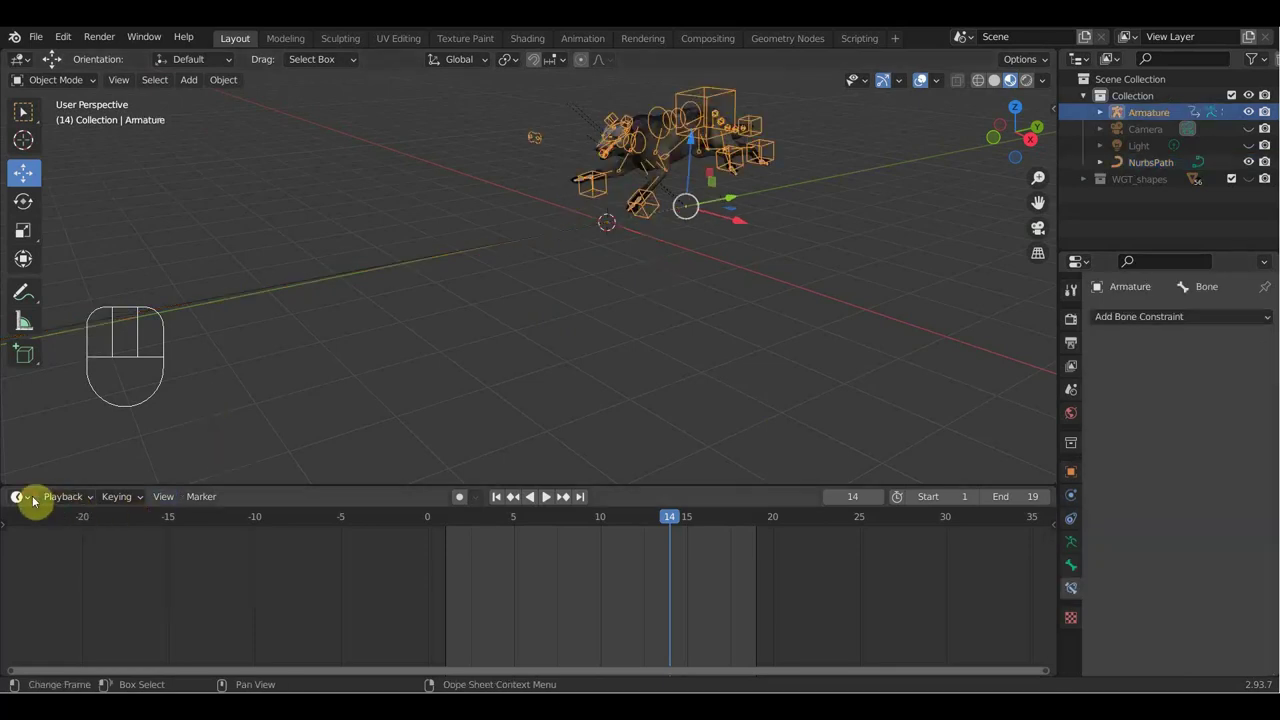
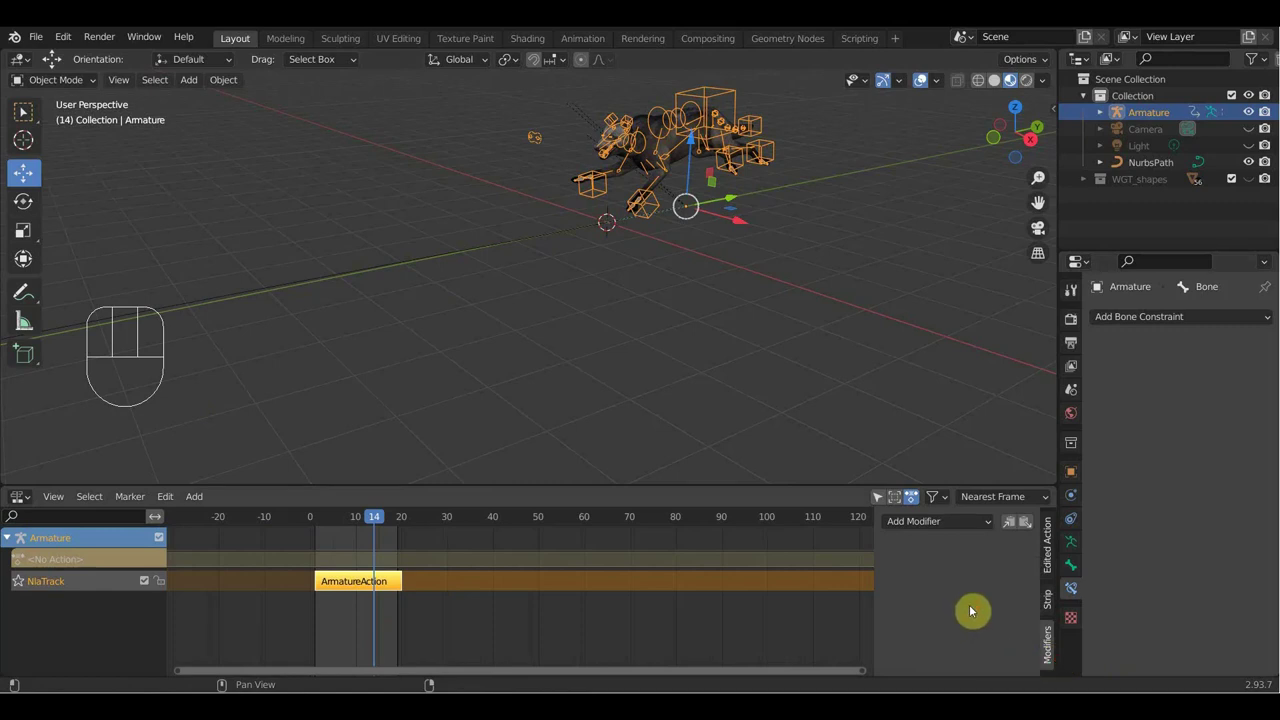
key("n")
key("n")
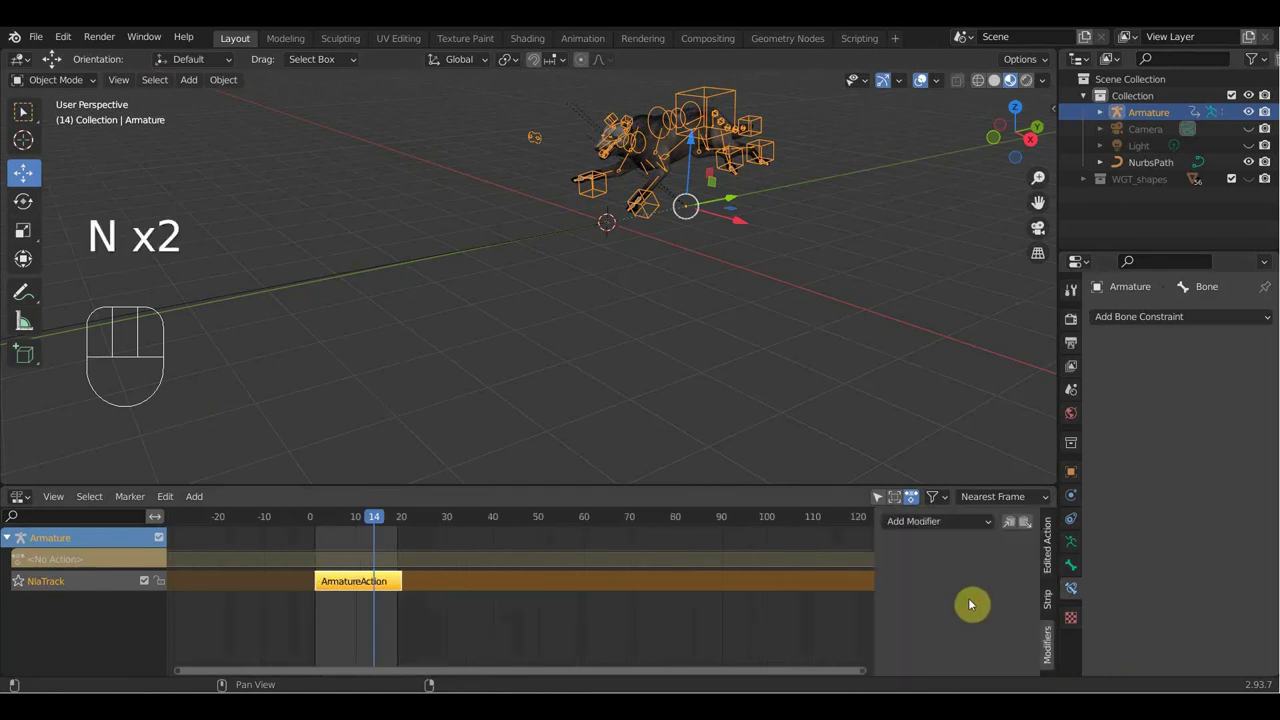
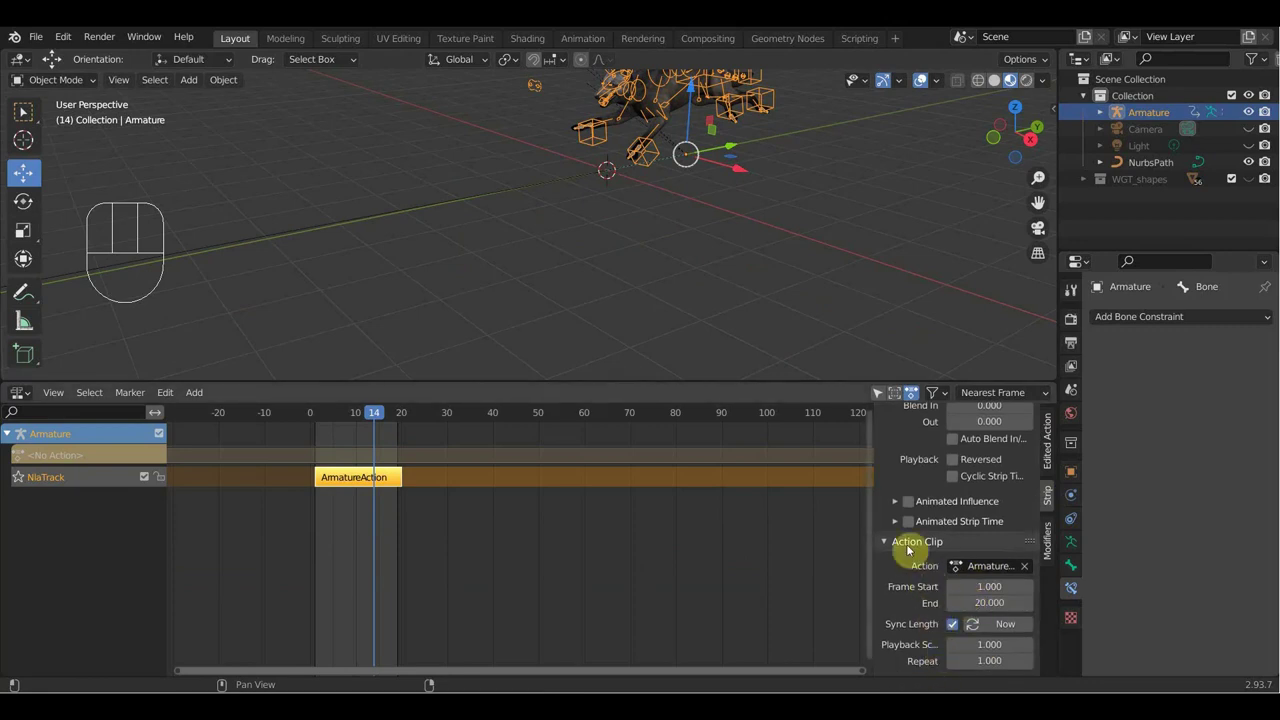
Step: Set the ArmatureAction strip's Action Clip Repeat to 6.3 so the run cycle extends across the animation
left_click(884, 596)
left_click(889, 670)
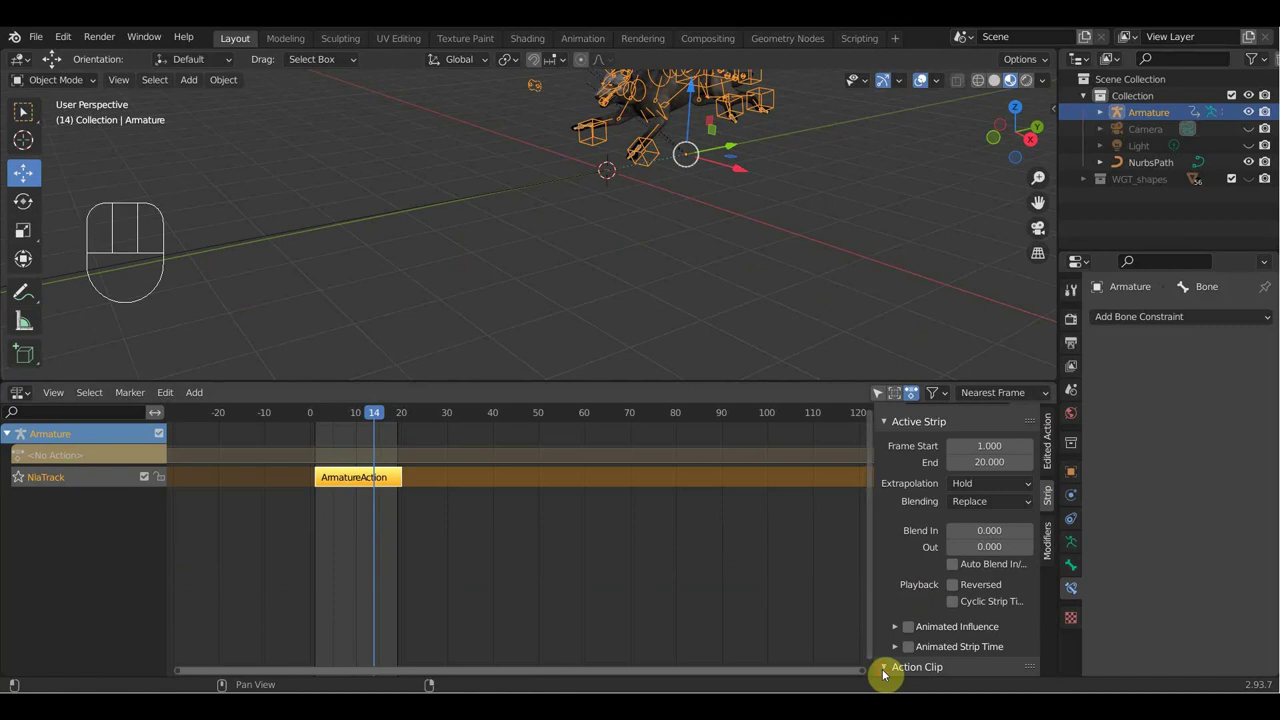
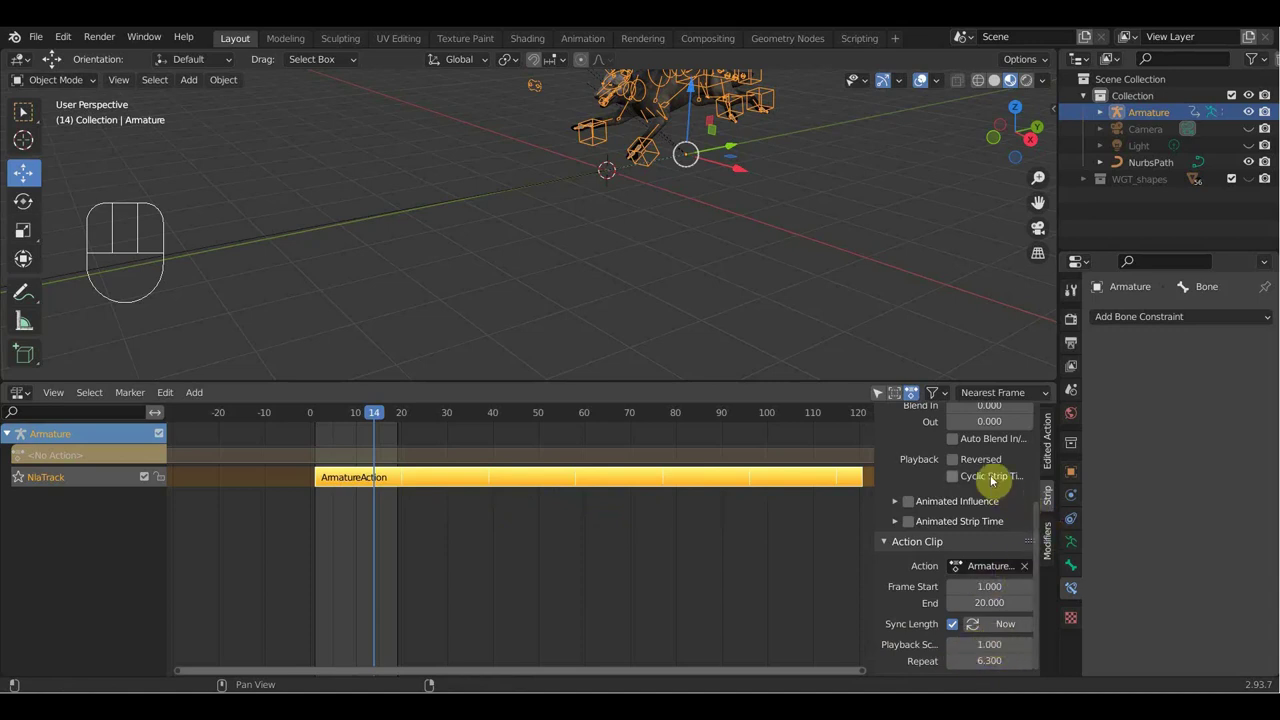
left_click(943, 82)
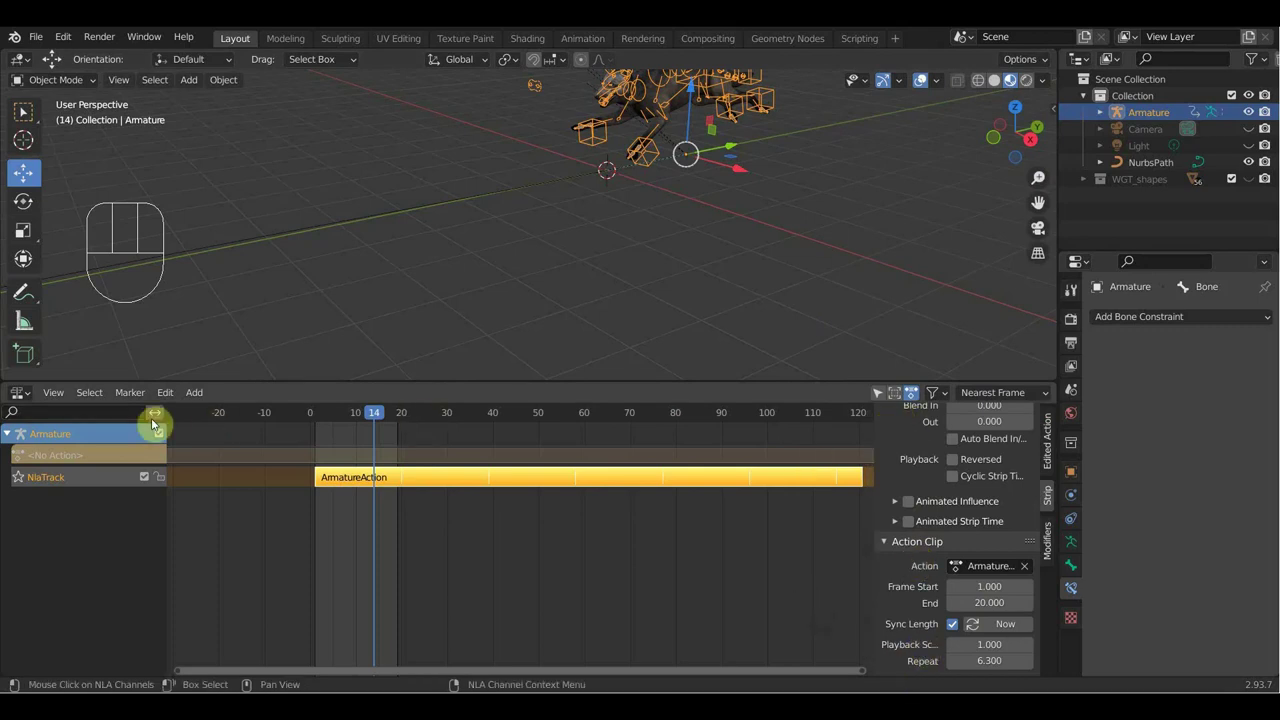
Step: Scale the NurbsPath's points along its axis into a long track and return to Object Mode
left_click_drag(33, 395, 310, 452)
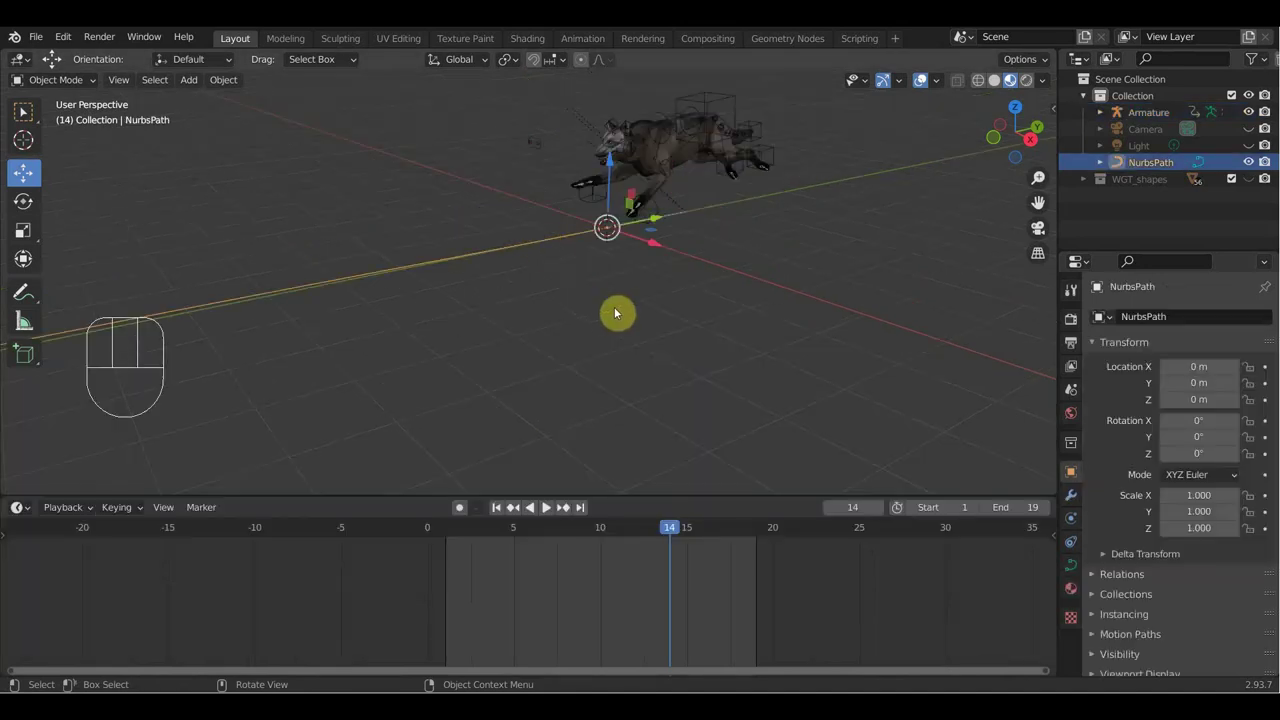
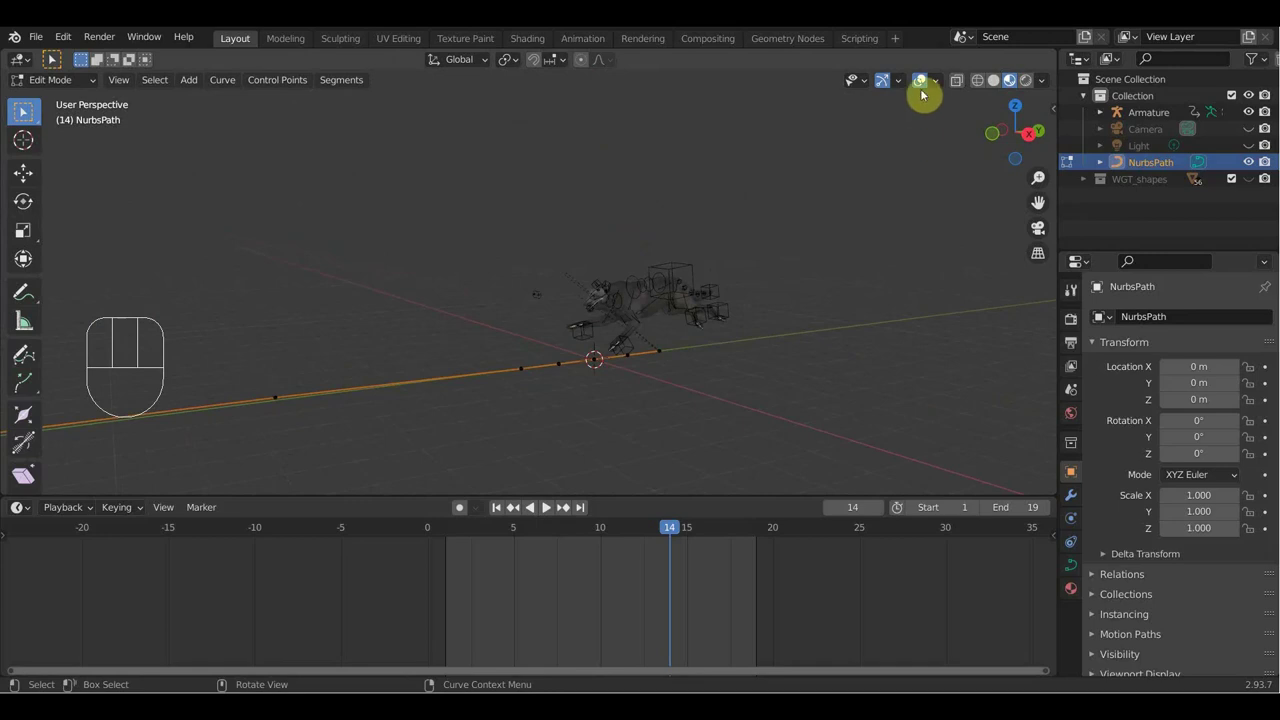
left_click_drag(899, 81, 867, 509)
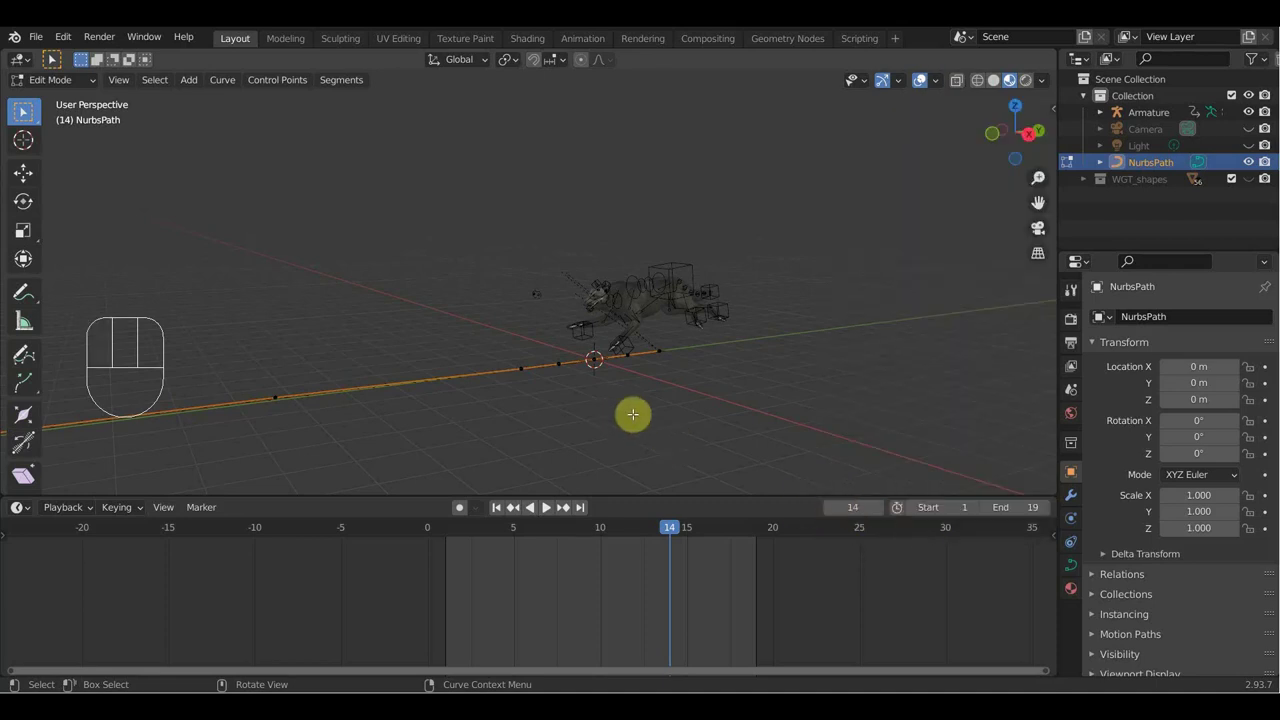
left_click_drag(86, 89, 95, 136)
middle_click(23, 114)
middle_click(23, 114)
middle_click(23, 114)
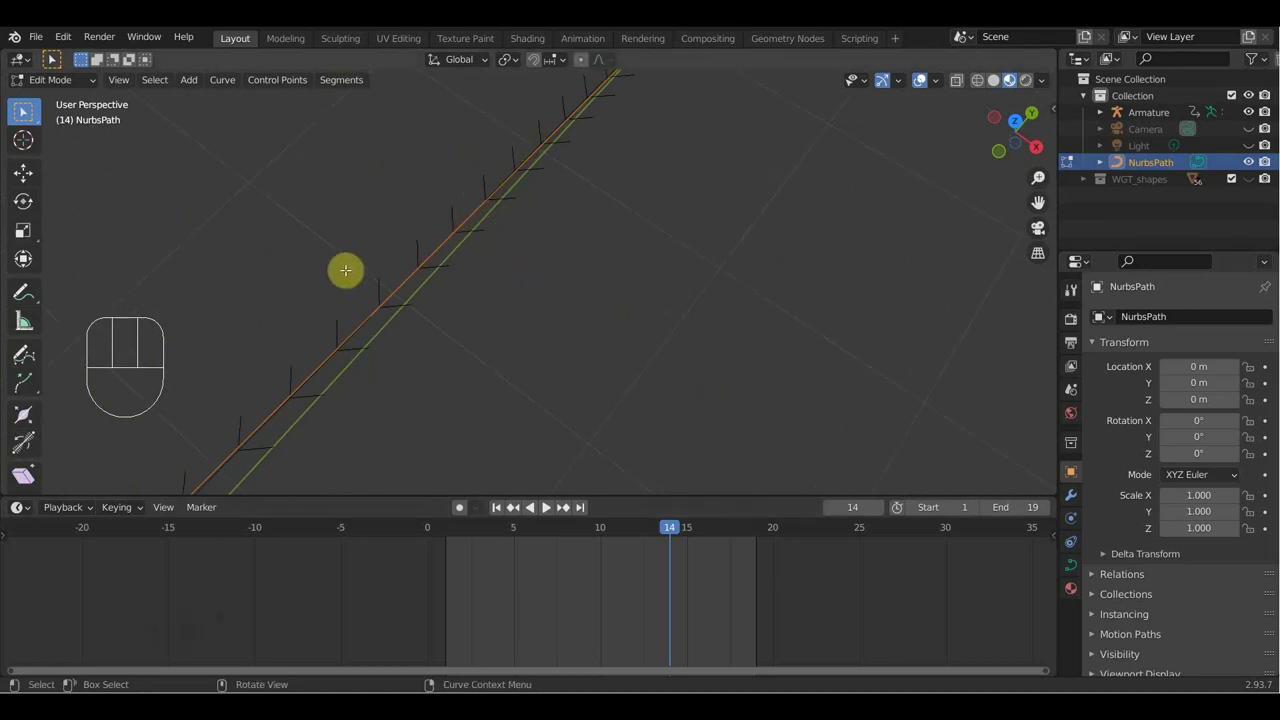
left_click_drag(89, 86, 184, 153)
left_click_drag(497, 289, 397, 203)
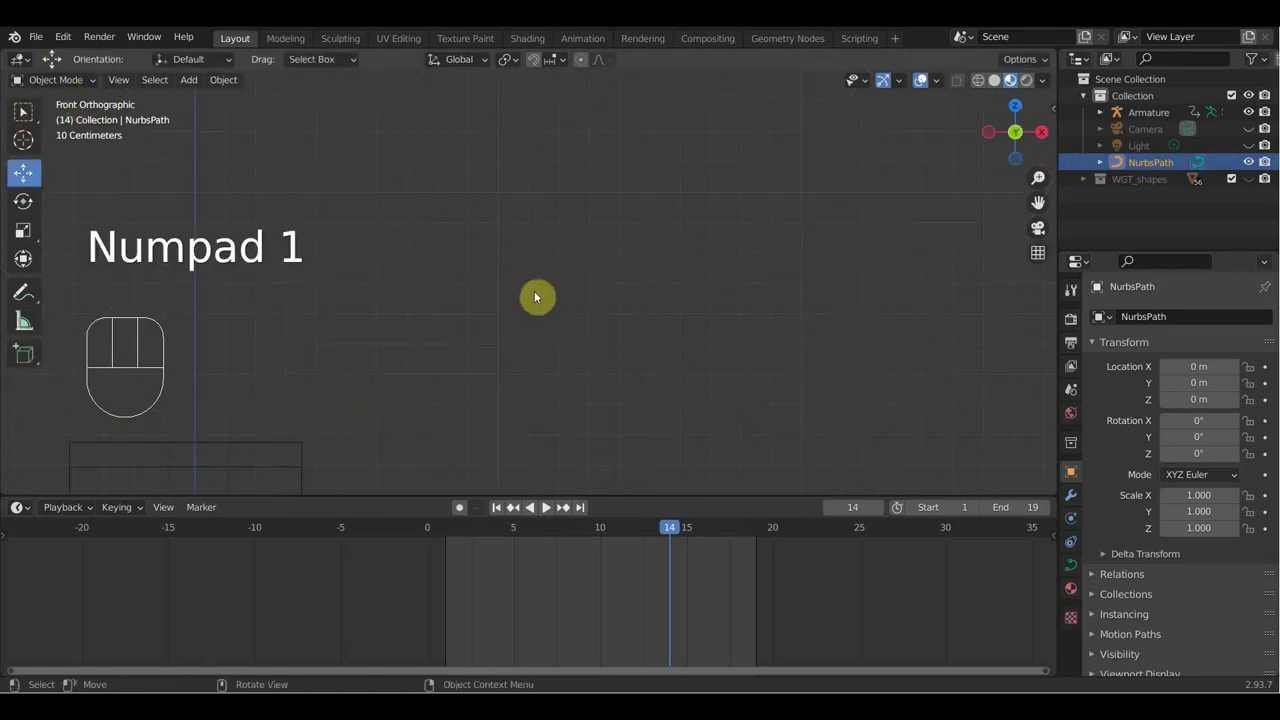
Step: Select the wolf's armature and browse its Properties tabs back to the Bone Constraints page
left_click_drag(651, 279, 583, 270)
left_click(673, 251)
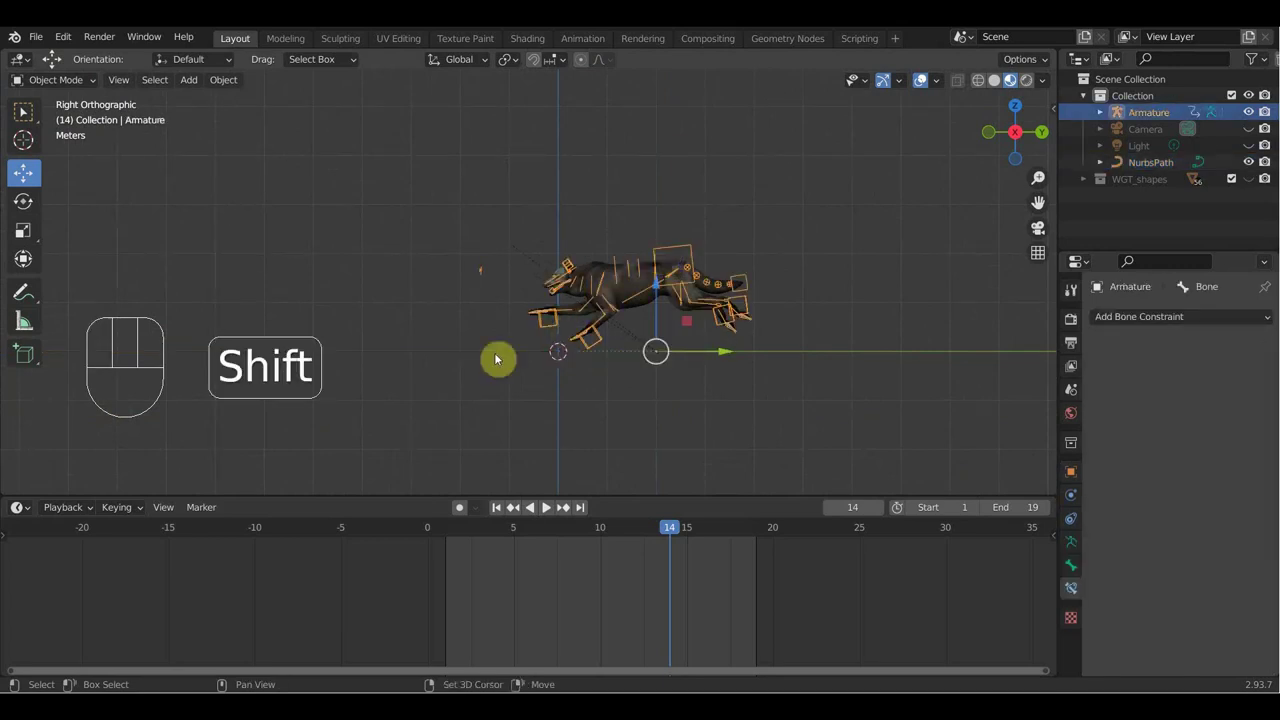
left_click(482, 358)
left_click(1073, 573)
left_click(1071, 599)
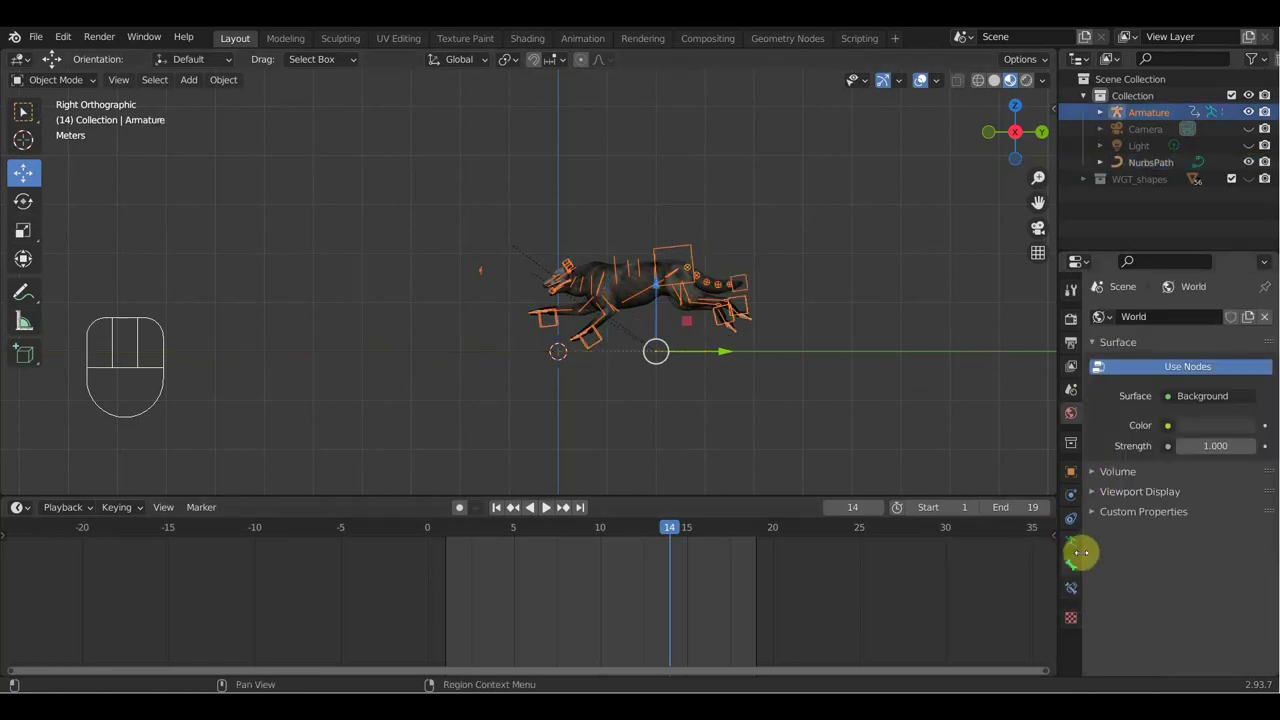
left_click(1073, 574)
left_click(1076, 583)
left_click_drag(1186, 321, 770, 204)
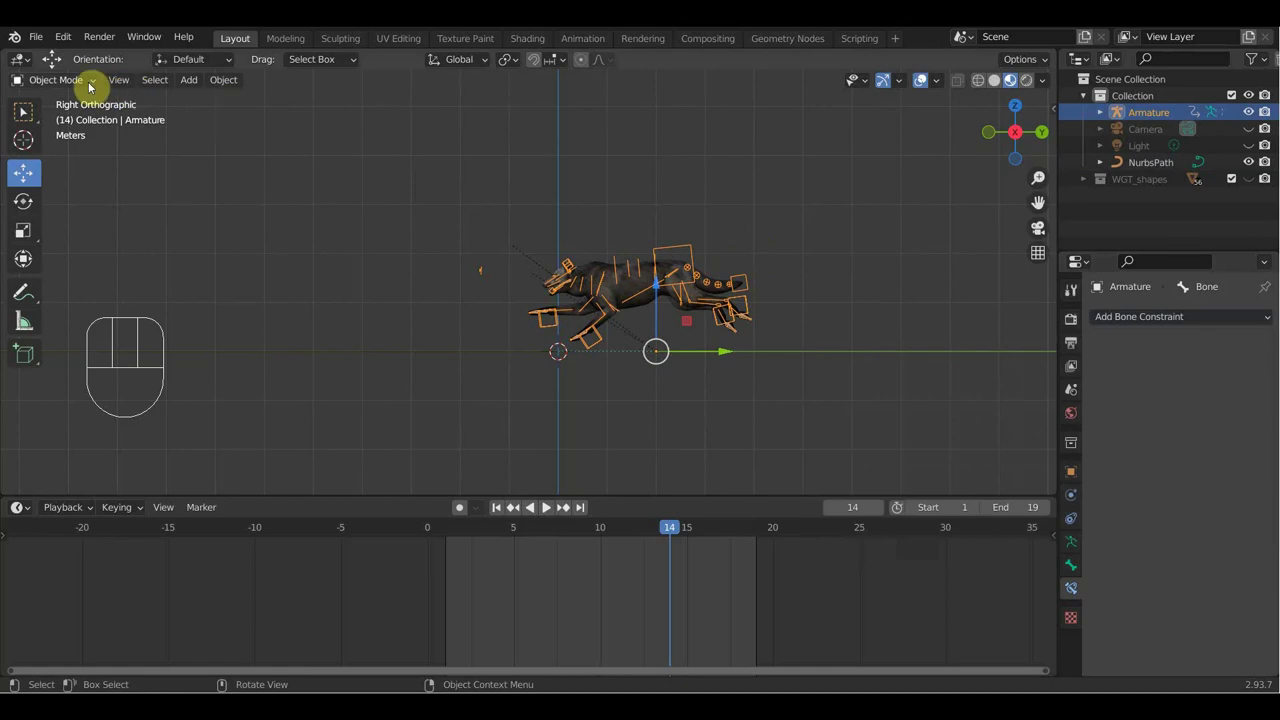
left_click_drag(701, 289, 723, 322)
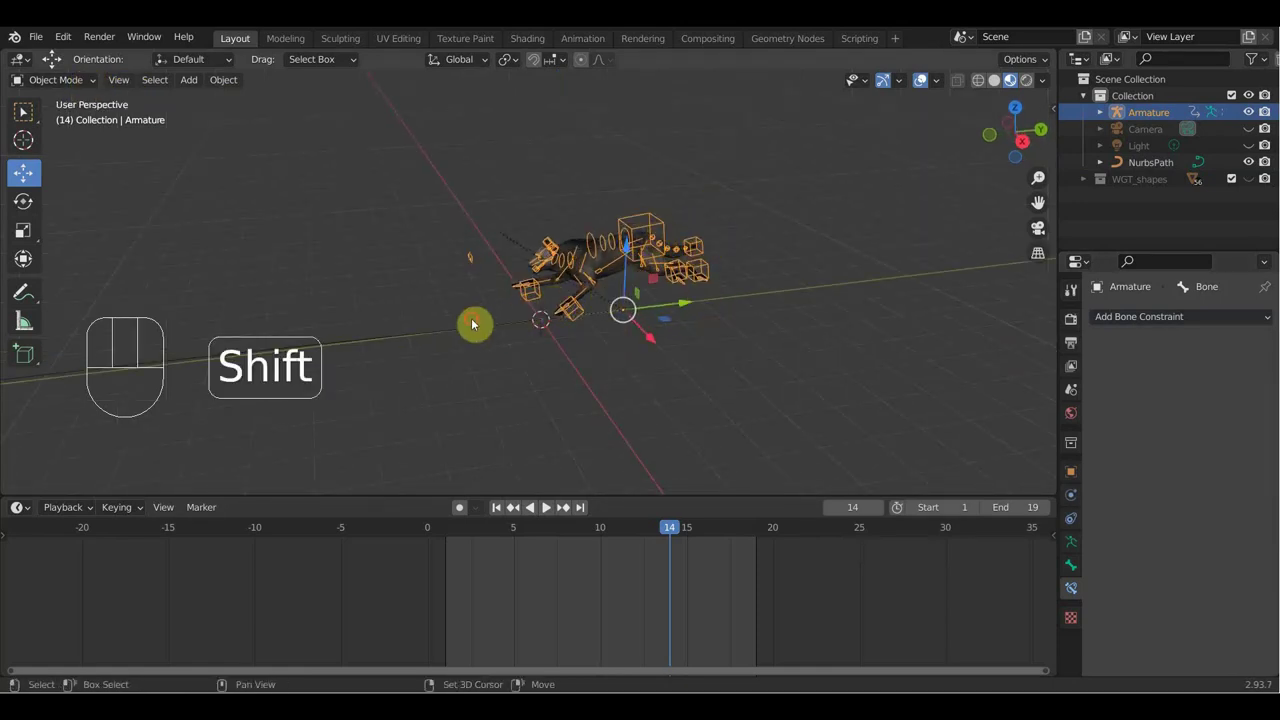
left_click(479, 321)
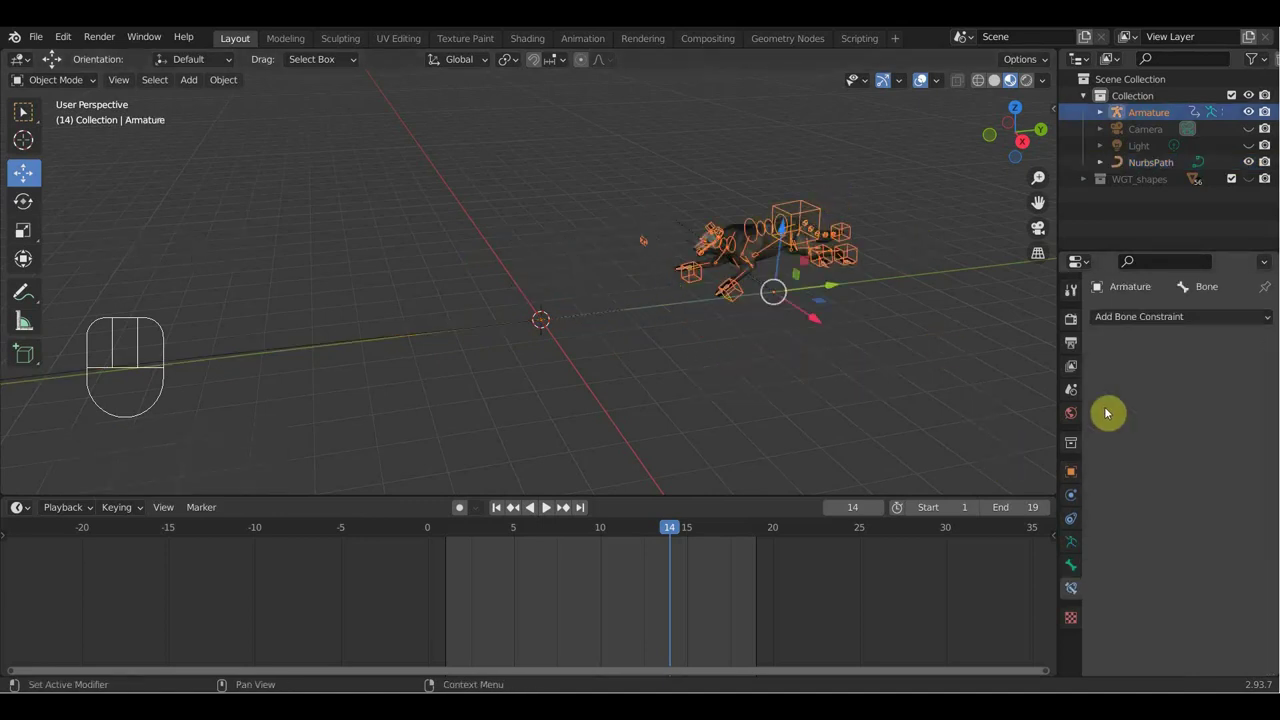
Step: In the armature's Object Constraints, delete the untargeted and duplicate path constraints, leaving one on NurbsPath
left_click_drag(1152, 318, 1024, 288)
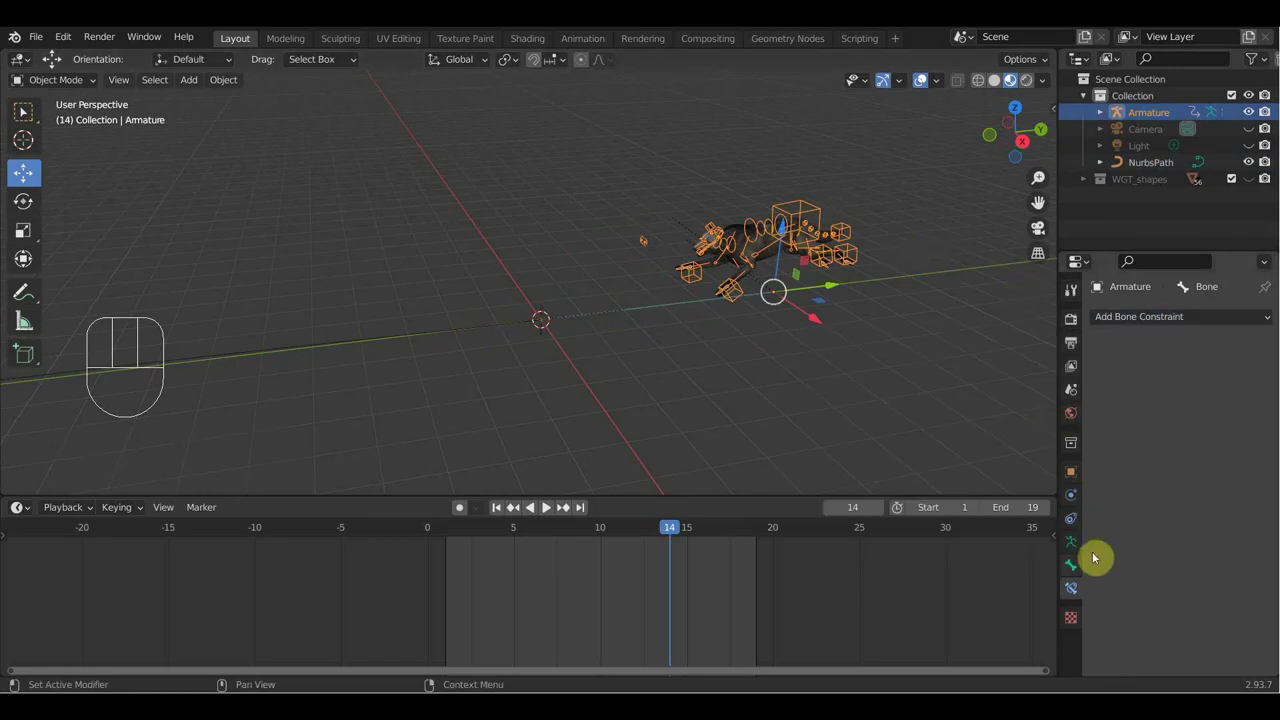
left_click(1075, 567)
left_click(1080, 589)
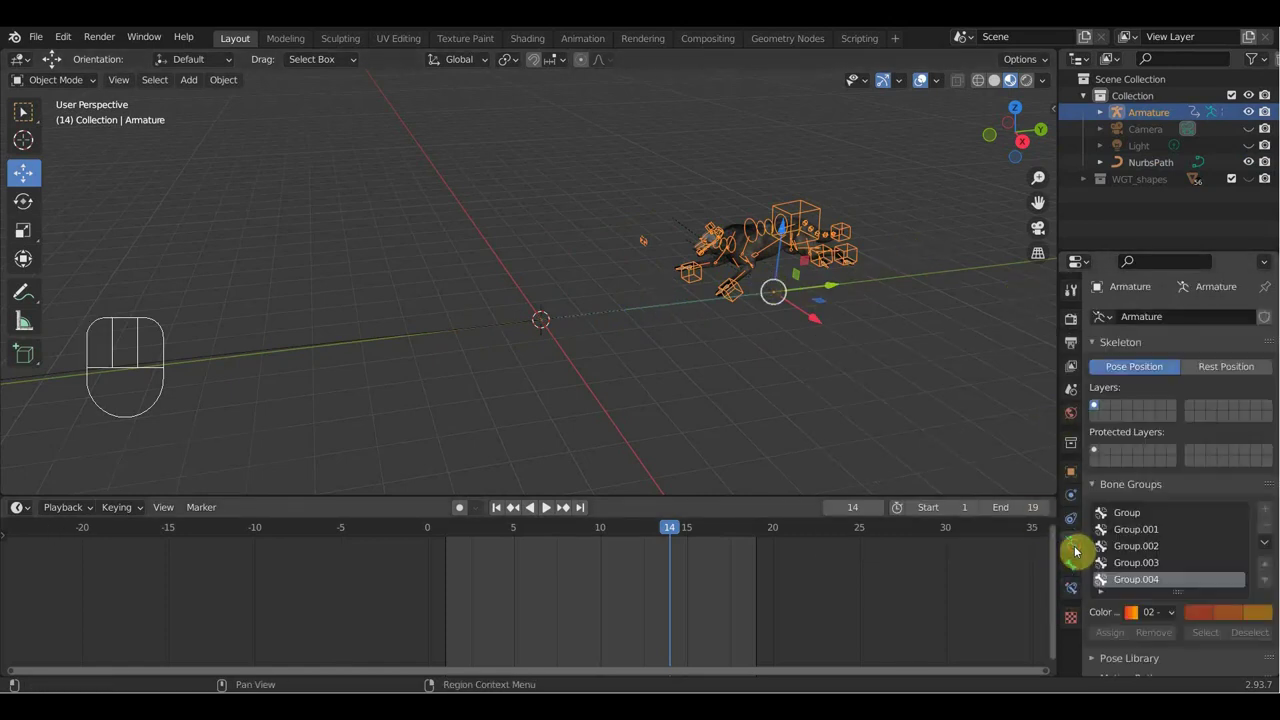
left_click(1082, 574)
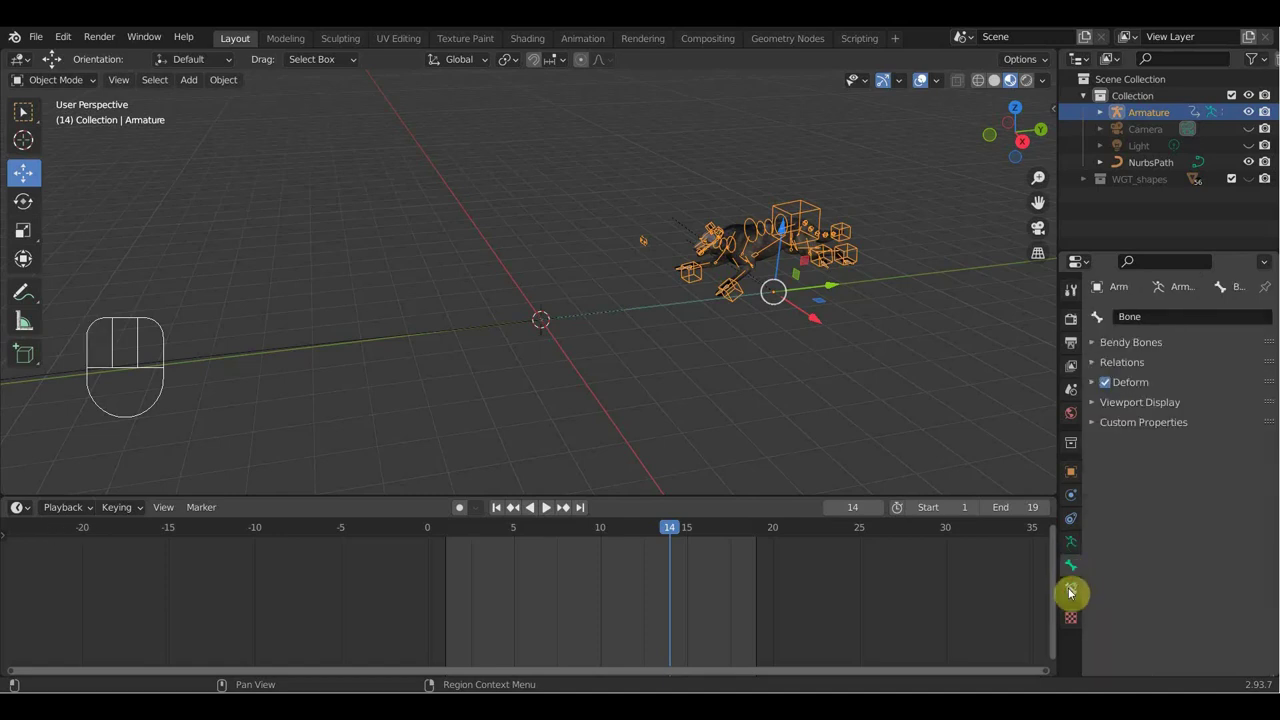
left_click(1081, 547)
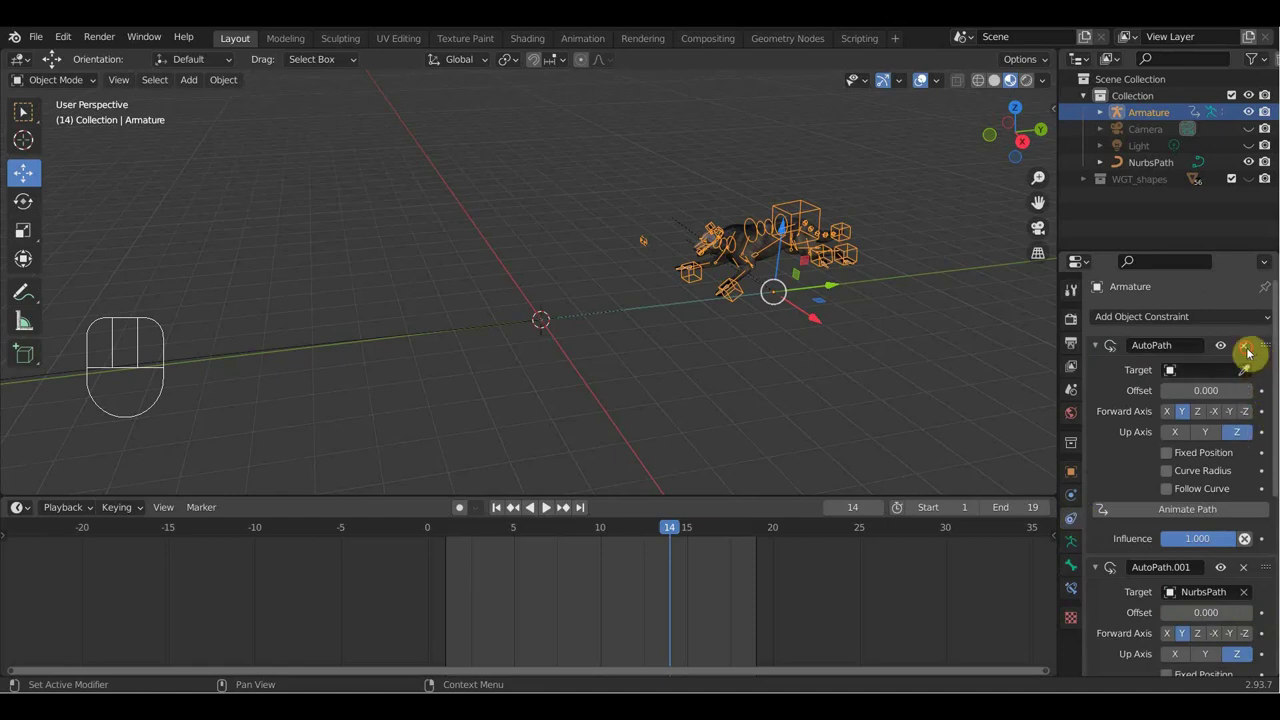
left_click(1254, 350)
left_click(1252, 350)
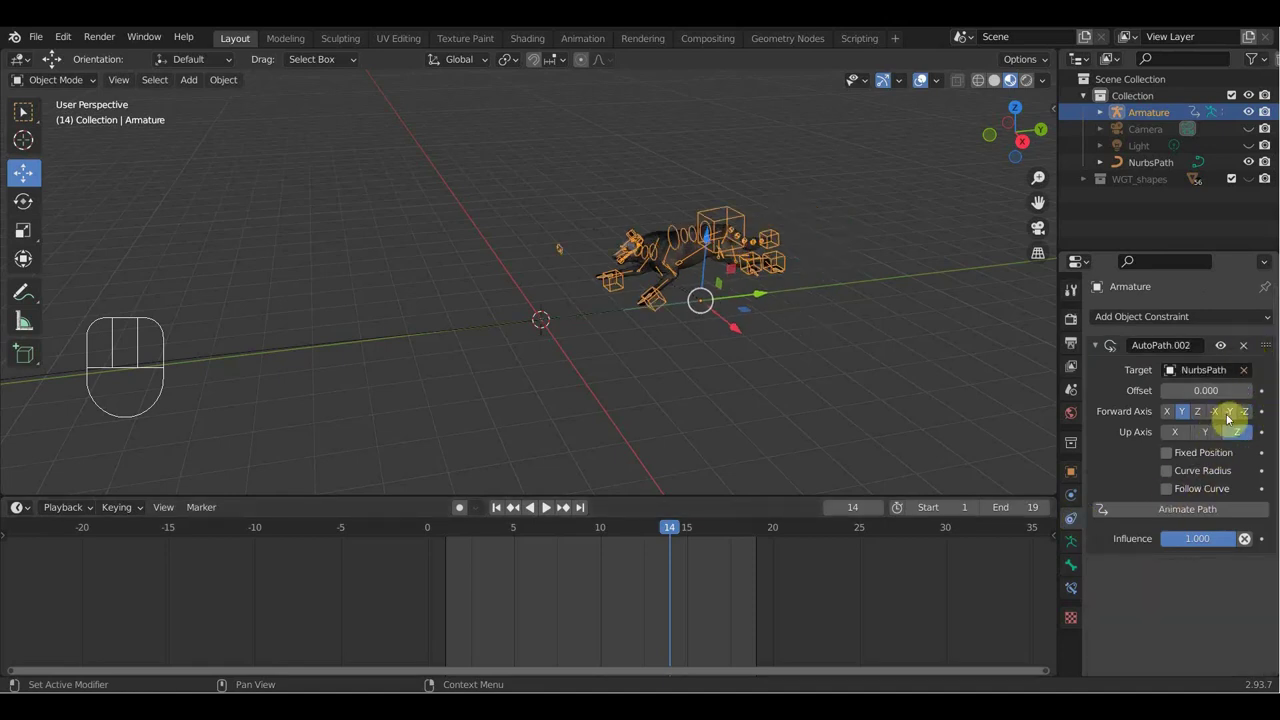
Step: Set the Follow Path constraint's forward axis to -Y, enable Follow Curve and run Animate Path
left_click_drag(781, 409, 817, 421)
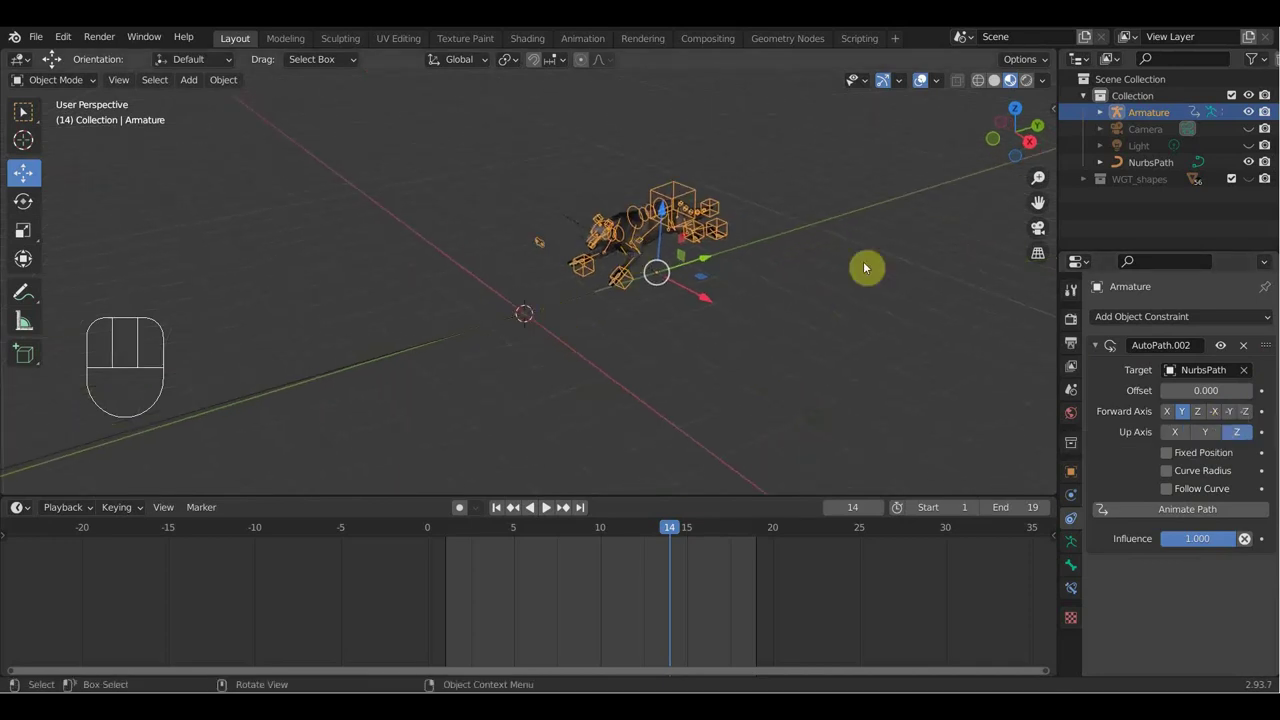
left_click(1231, 421)
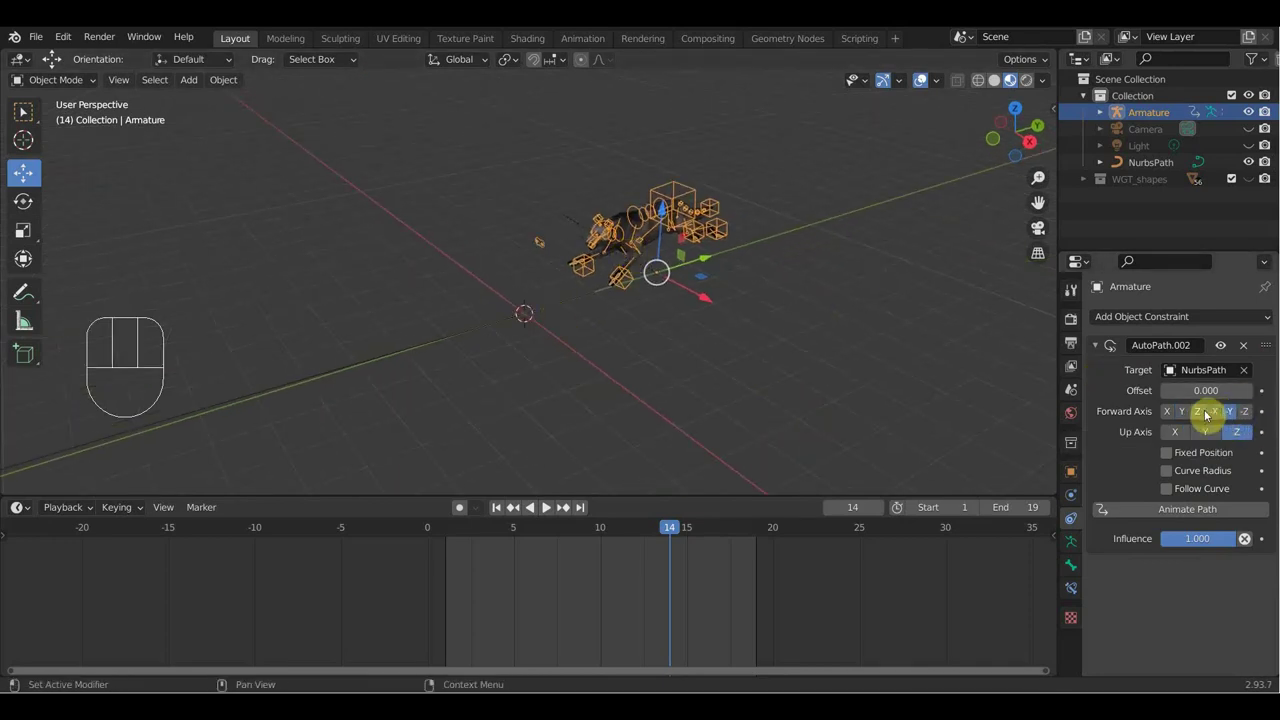
left_click(1187, 422)
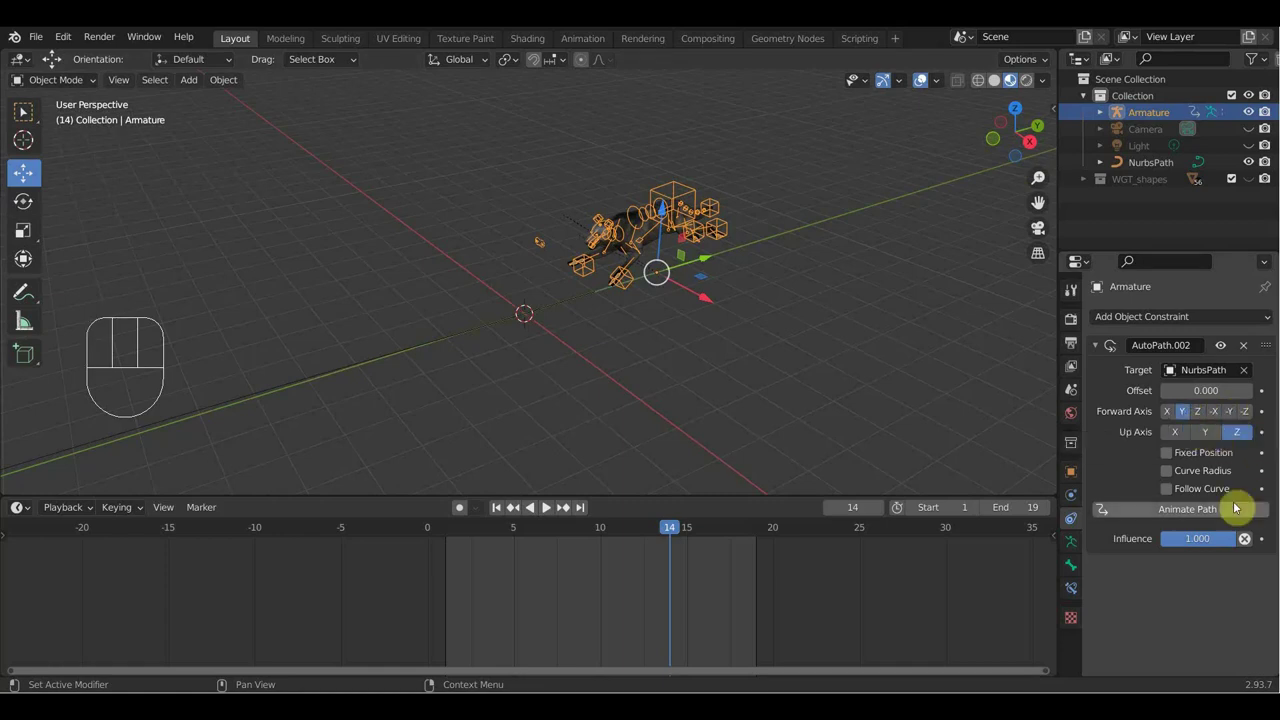
left_click(1169, 499)
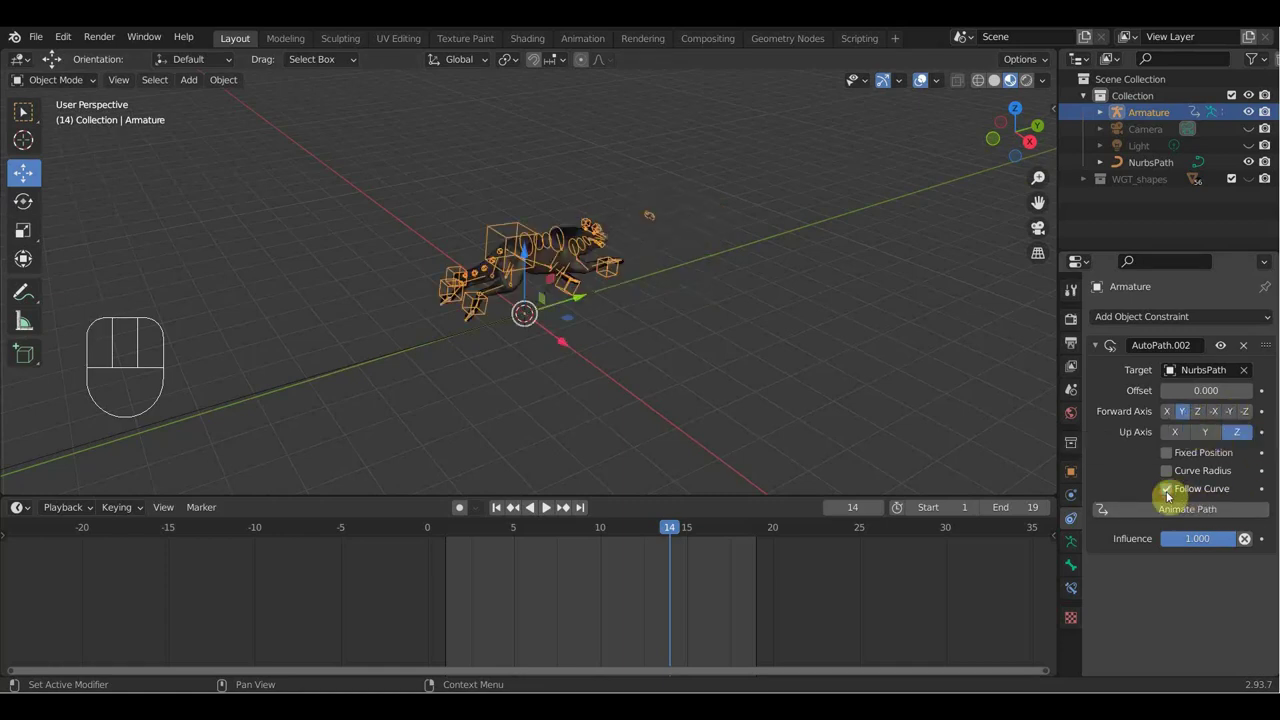
left_click_drag(812, 396, 727, 368)
left_click_drag(763, 379, 757, 385)
left_click(1237, 413)
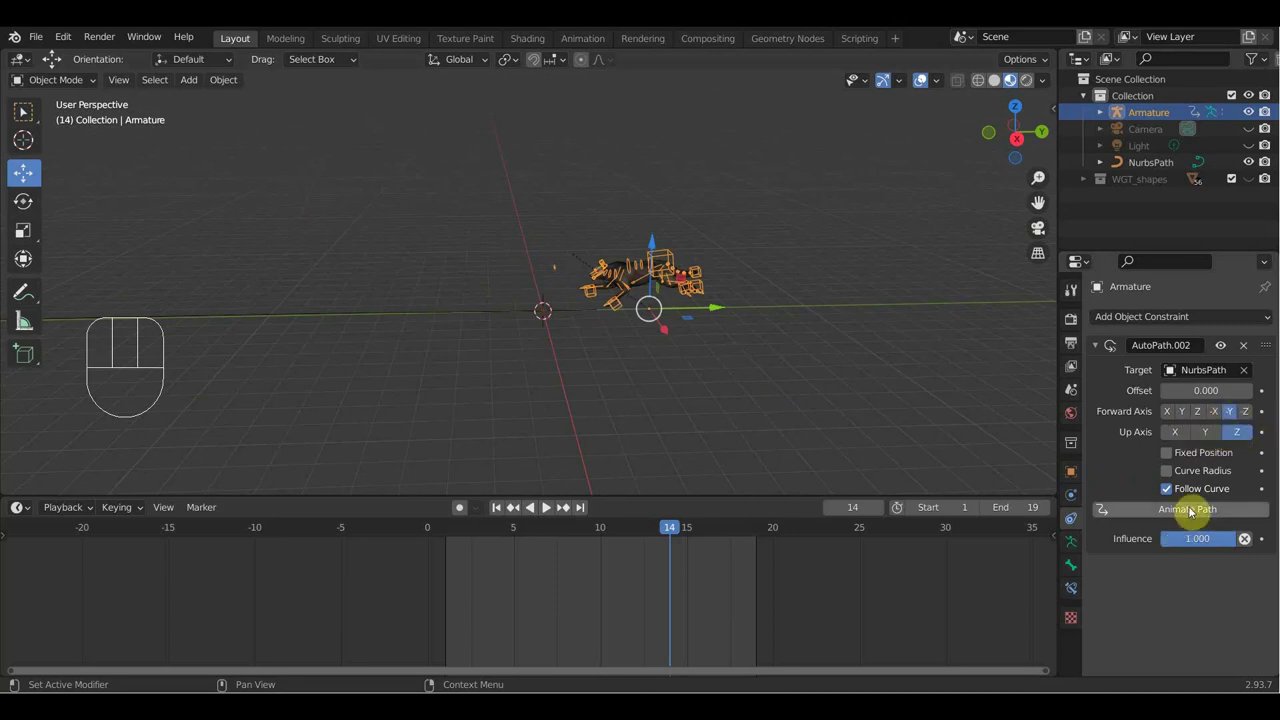
left_click(1197, 510)
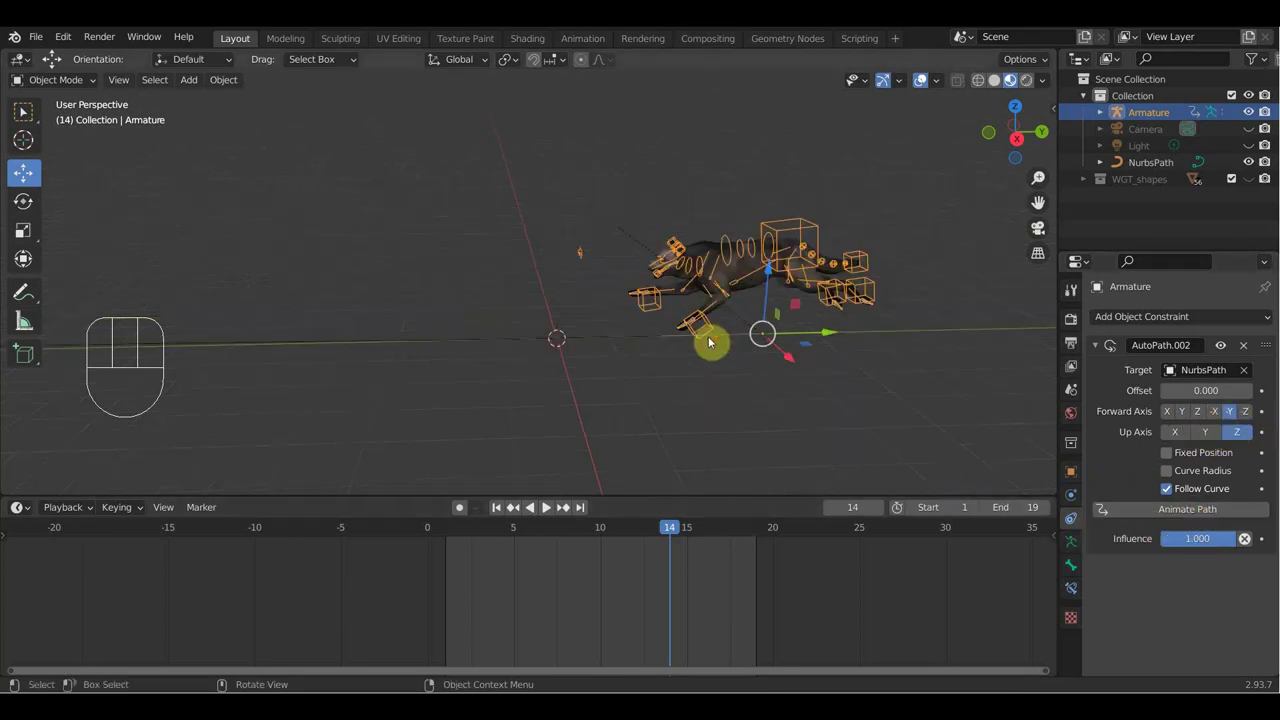
Step: Play the animation and follow the wolf running along the NurbsPath from several angles
key("space")
left_click_drag(706, 340, 807, 337)
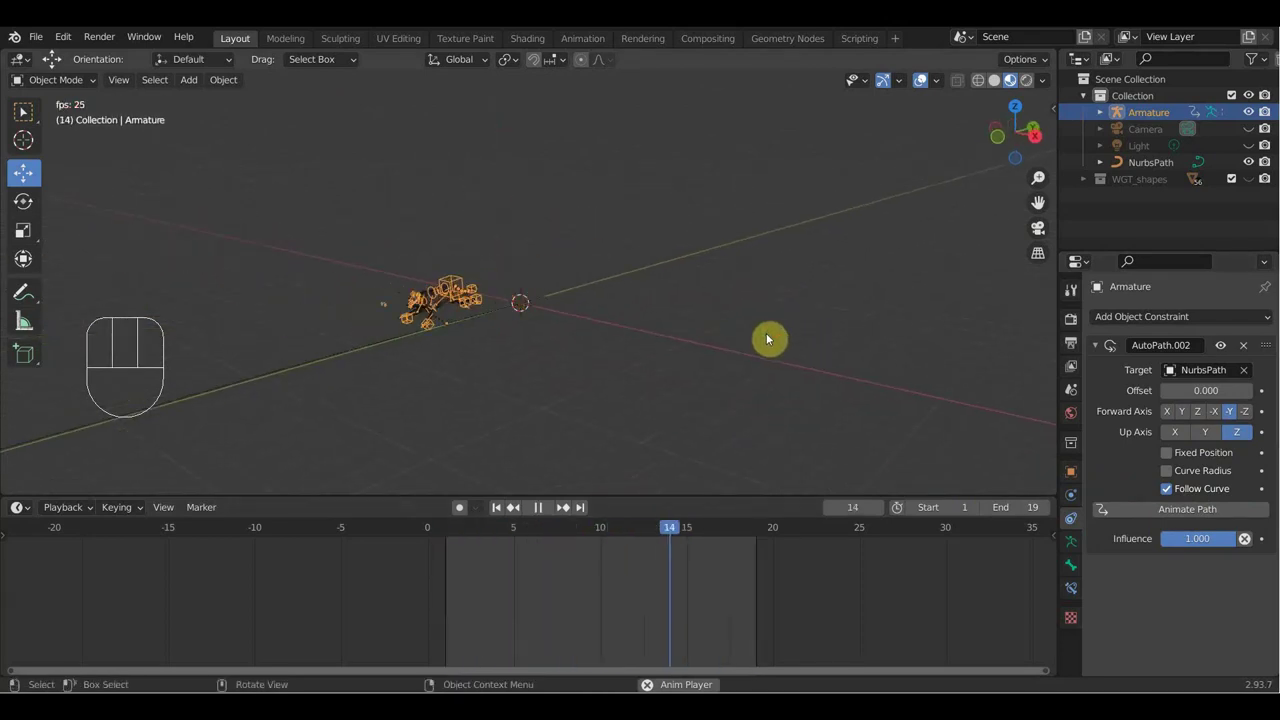
left_click_drag(689, 336, 877, 322)
left_click_drag(877, 322, 782, 321)
left_click_drag(782, 321, 852, 313)
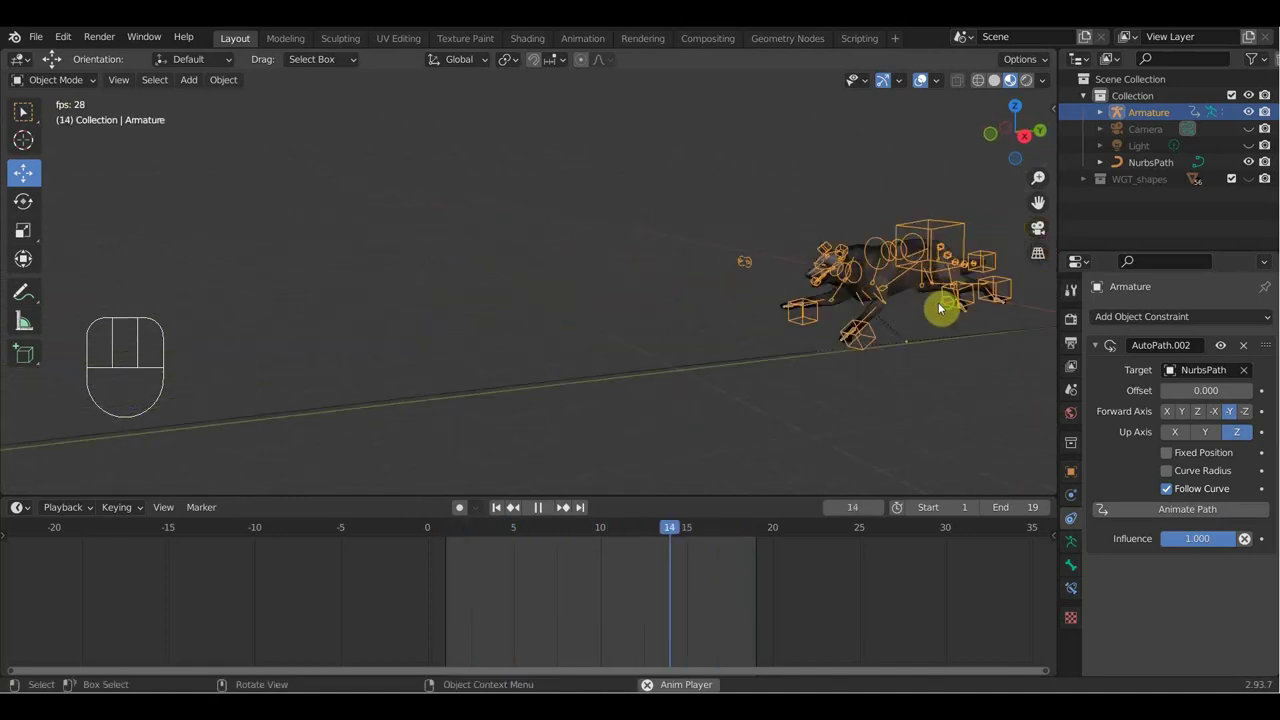
left_click_drag(930, 306, 912, 306)
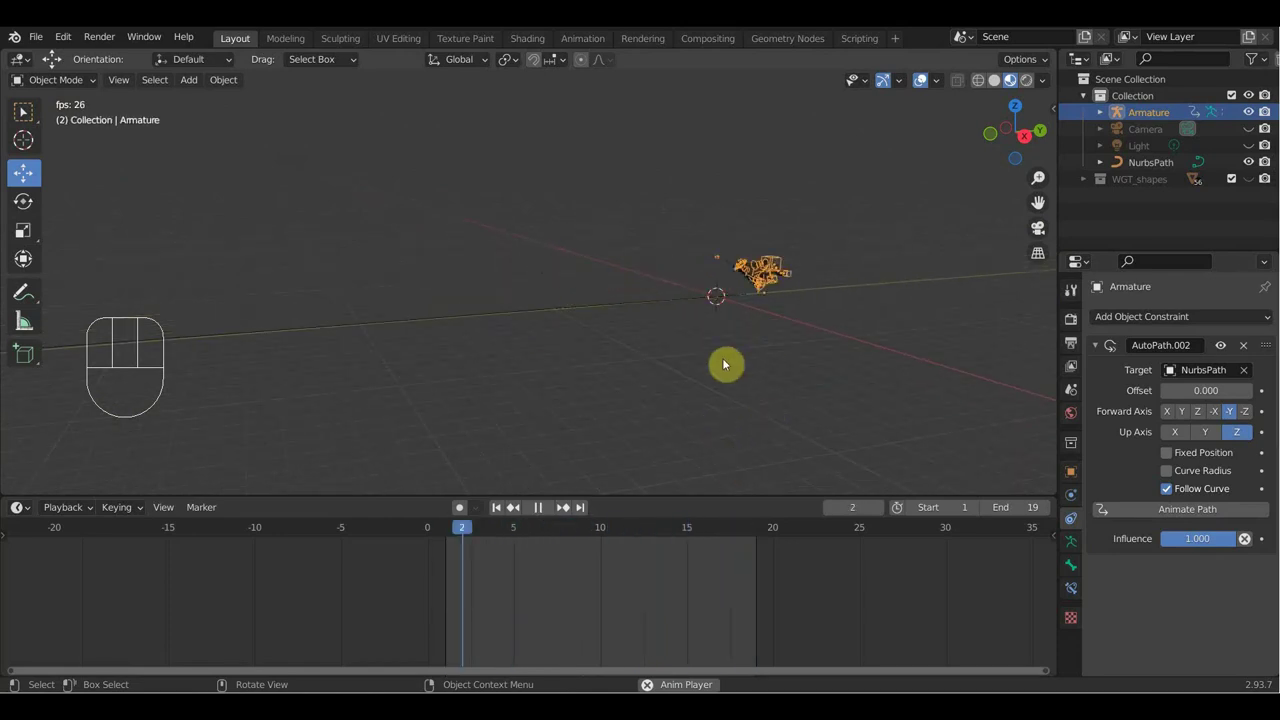
Step: Keyframe the NurbsPath's Evaluation Time across 150 frames and return the timeline to frame 1
left_click(541, 509)
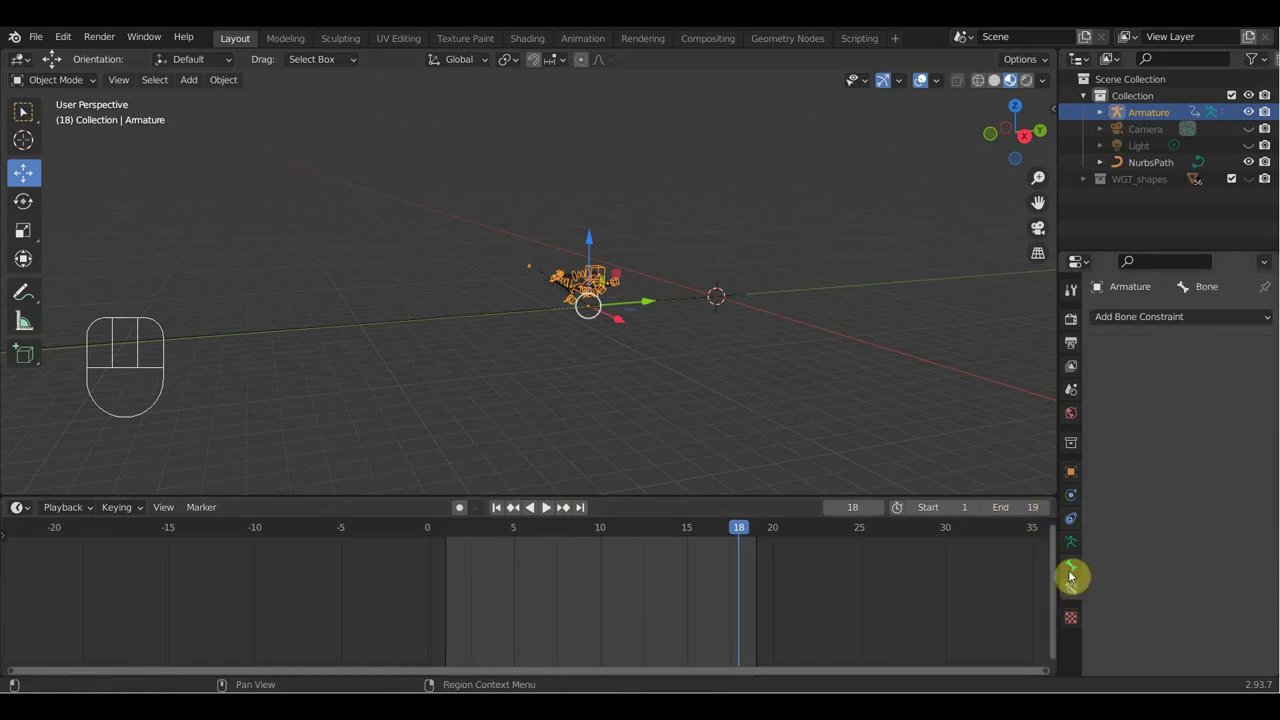
left_click(539, 307)
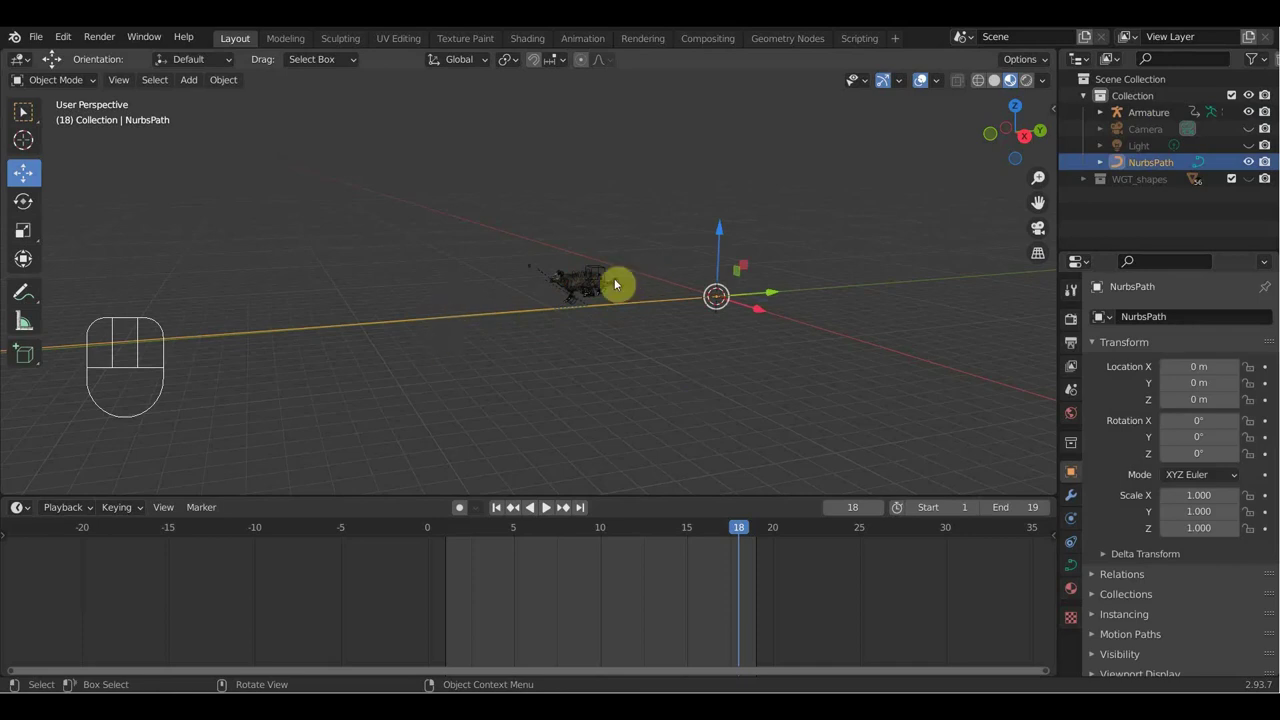
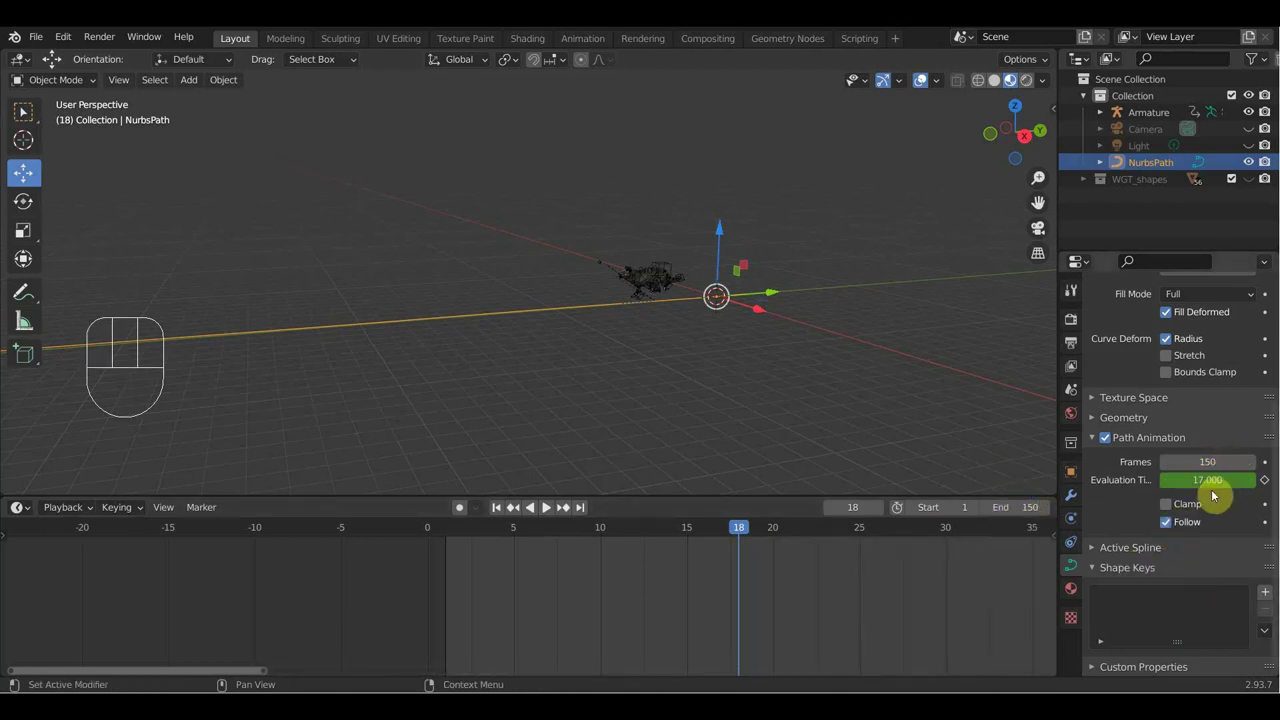
left_click(453, 544)
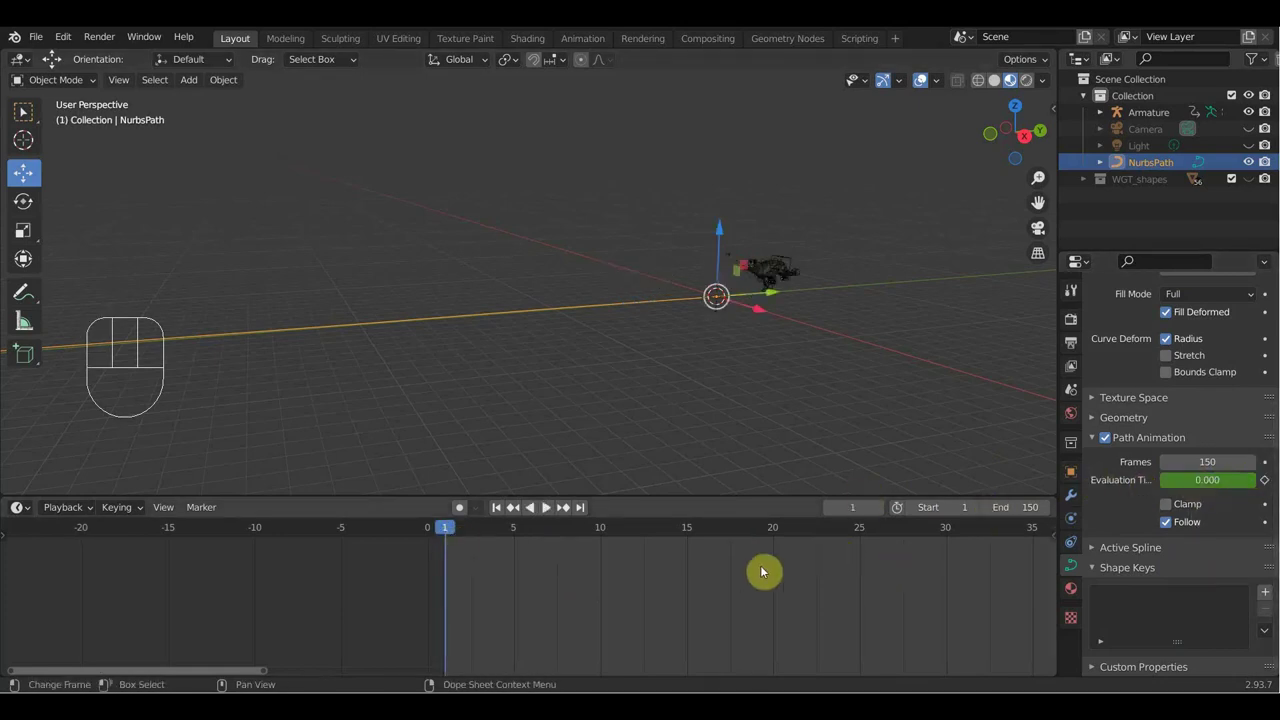
key("space")
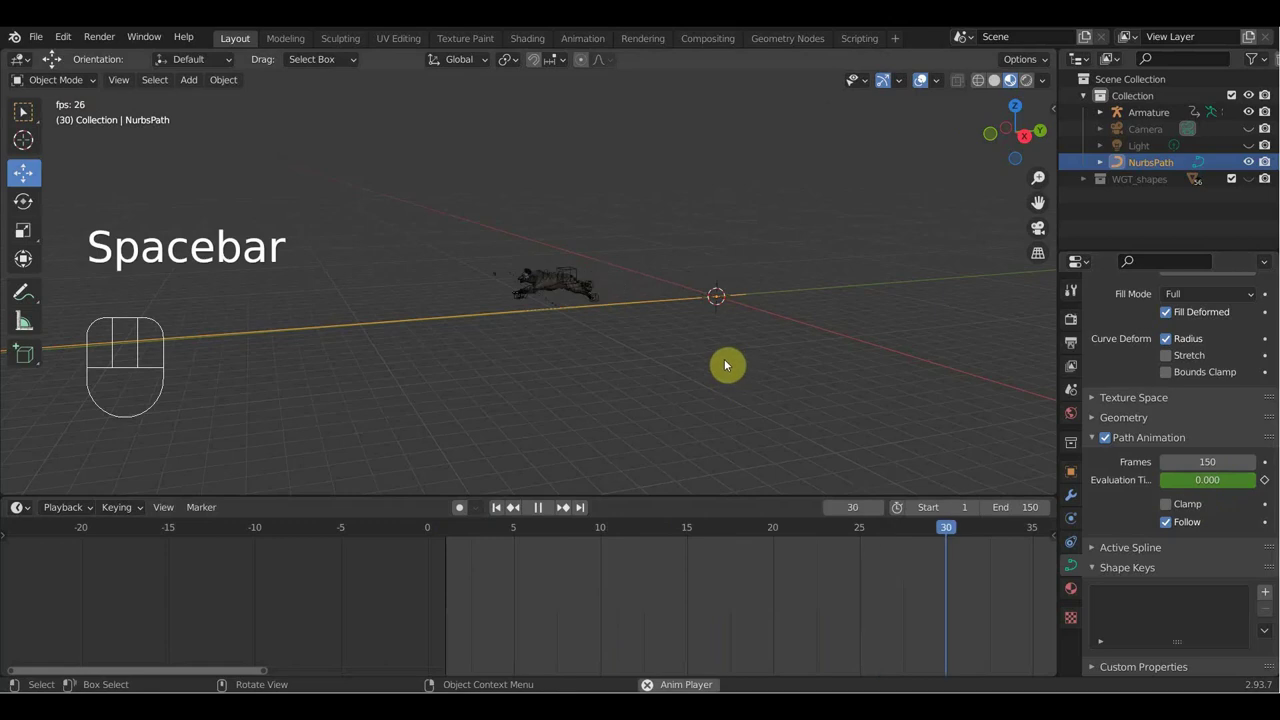
left_click_drag(782, 370, 29, 323)
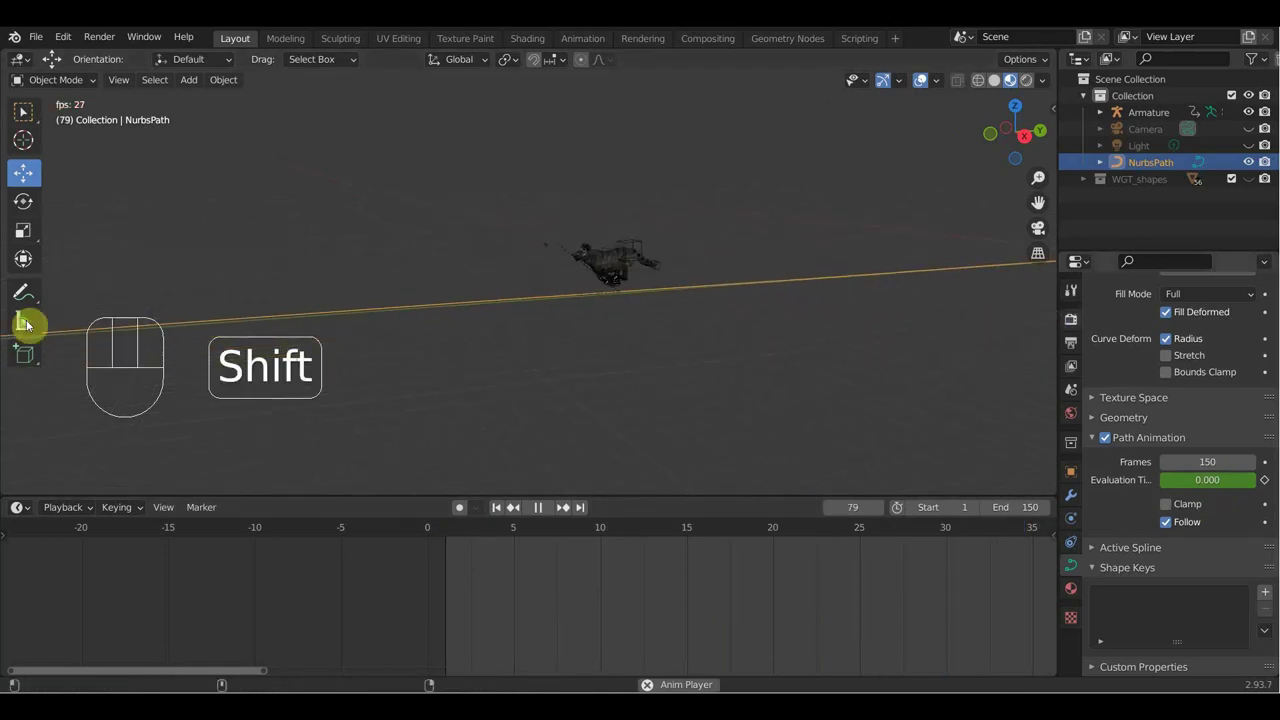
left_click_drag(411, 279, 483, 295)
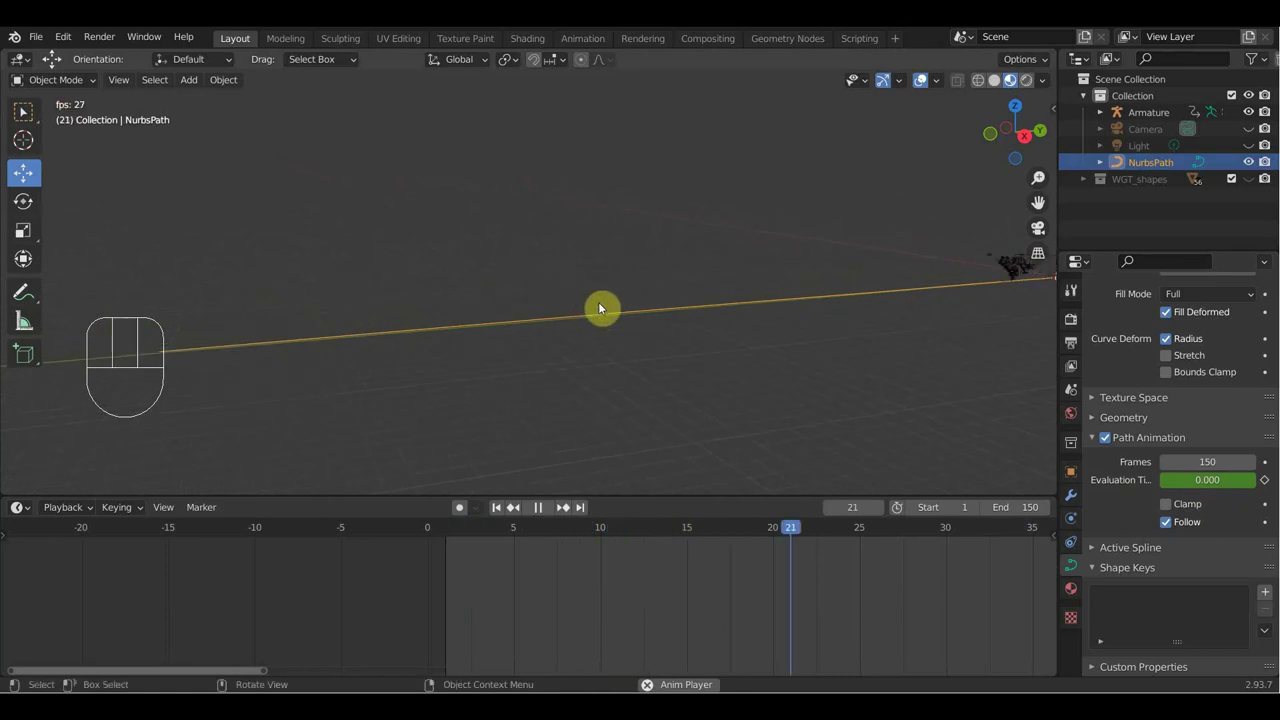
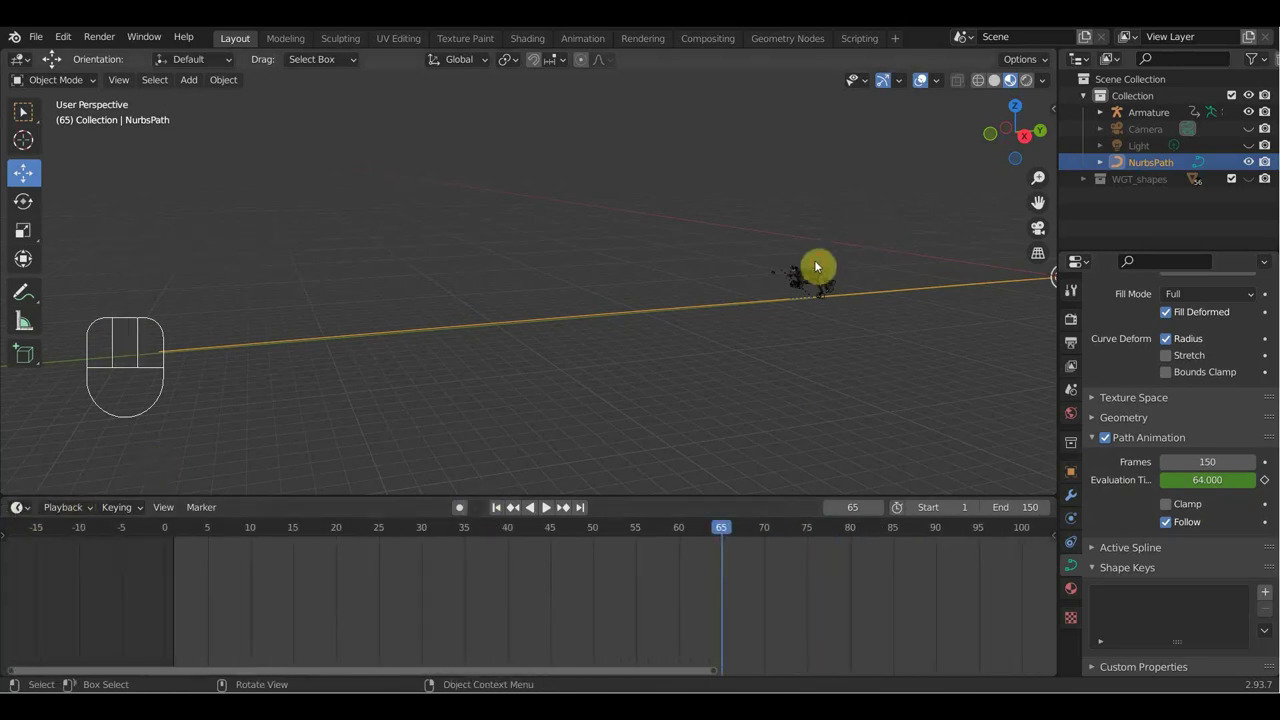
Step: Push the ArmatureAction down as an NLA strip repeated 8 times and play the run cycle along the path
left_click(821, 269)
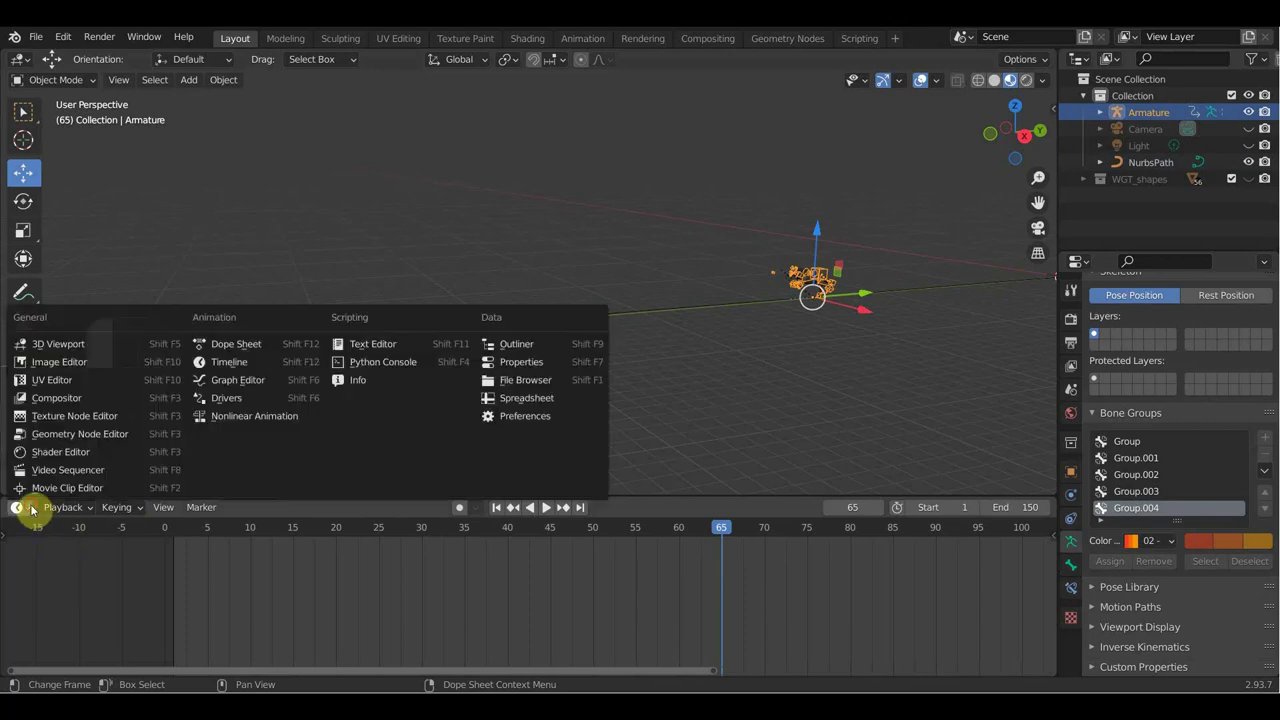
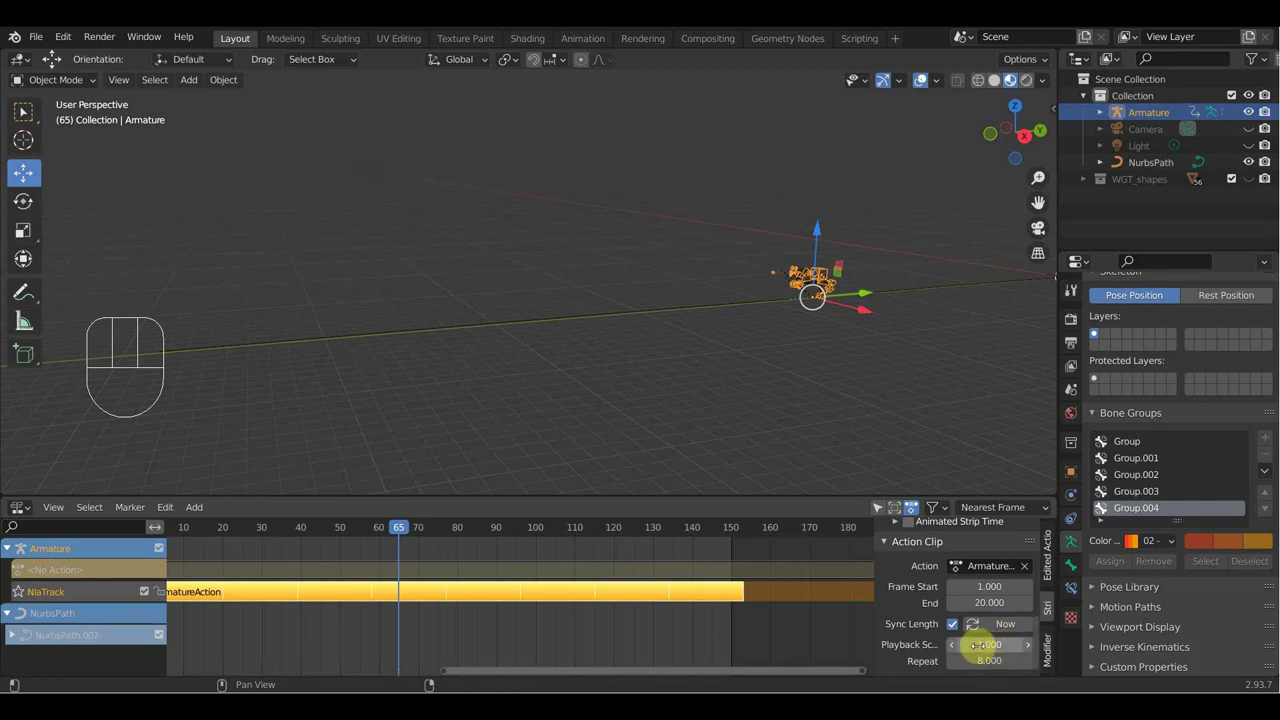
left_click_drag(942, 380, 673, 371)
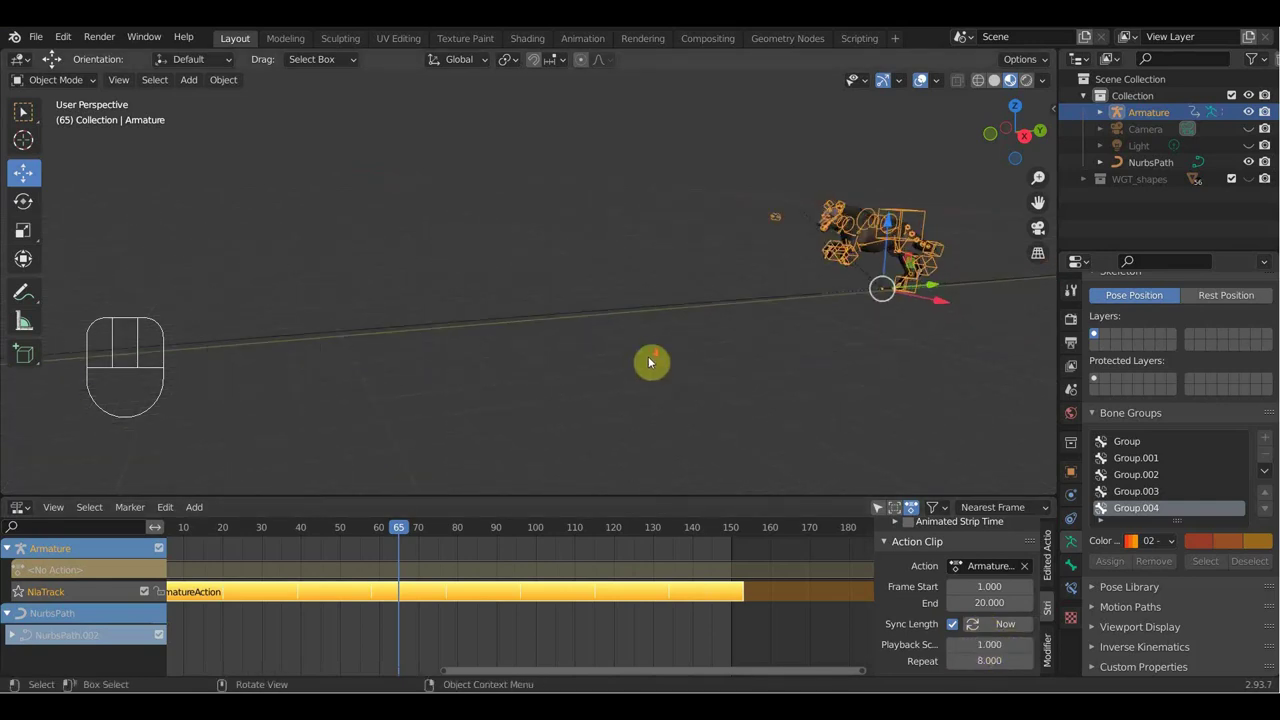
key("space")
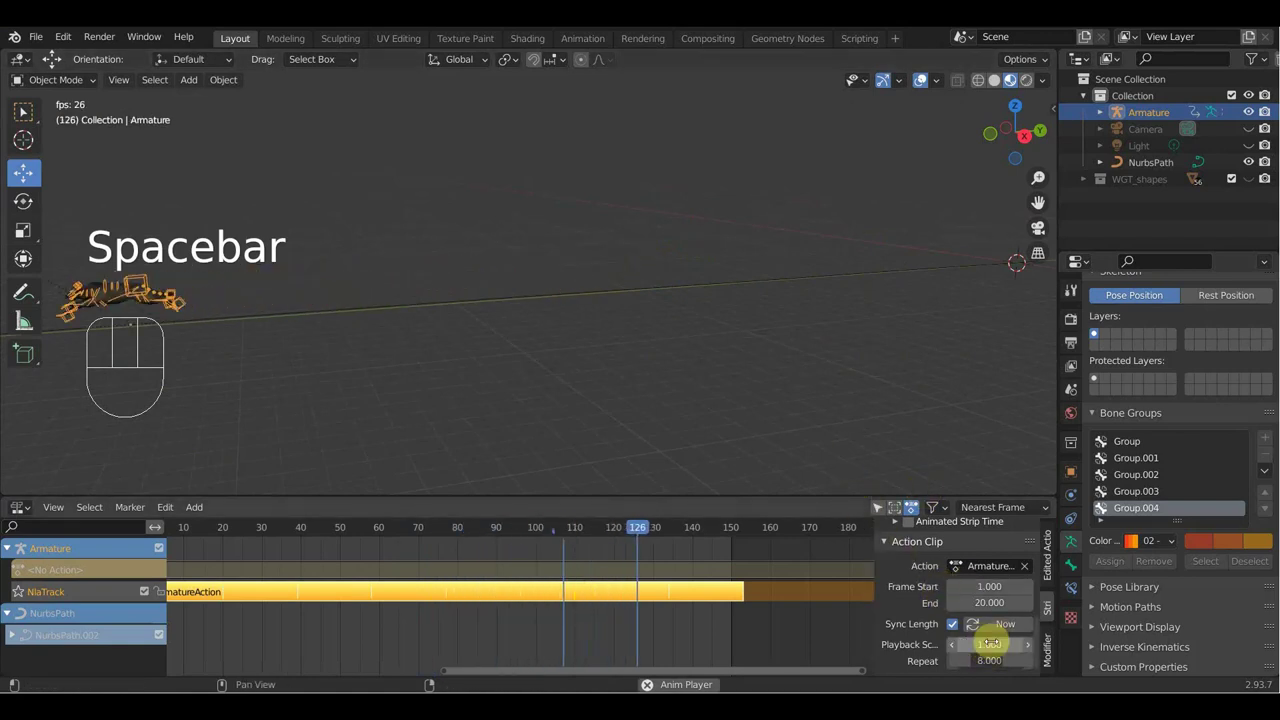
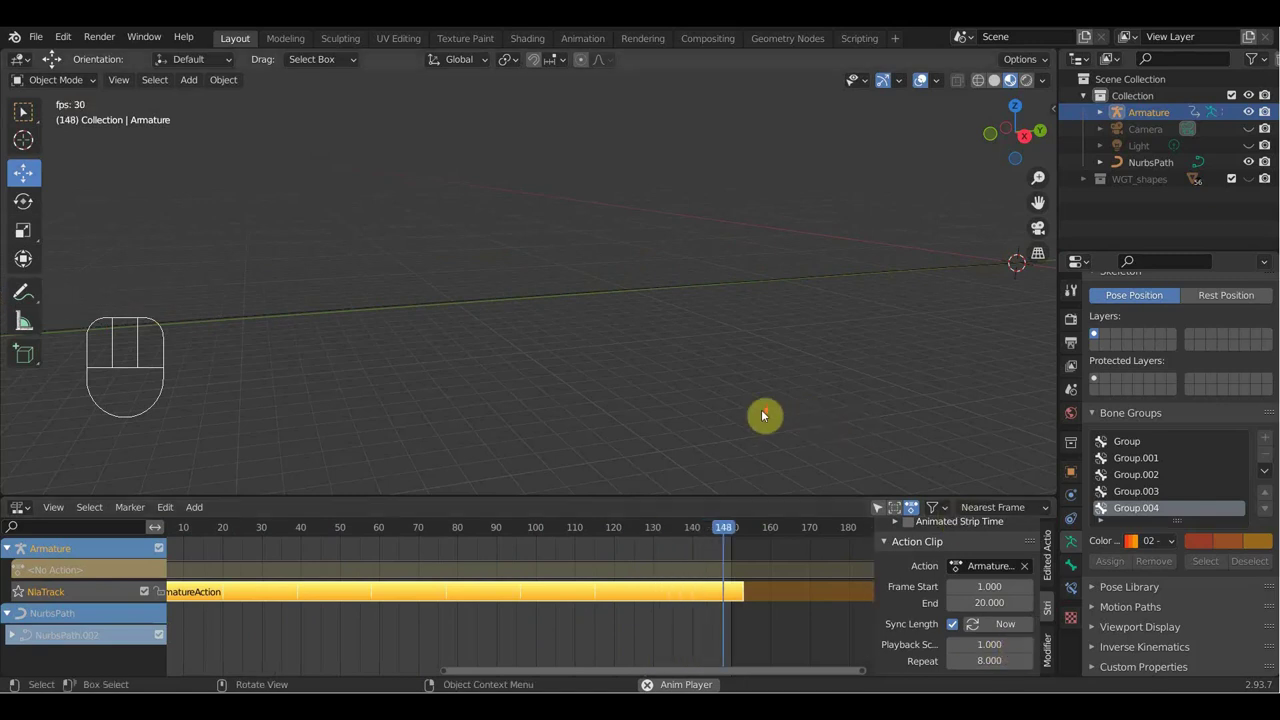
left_click_drag(695, 390, 853, 384)
left_click_drag(937, 362, 722, 410)
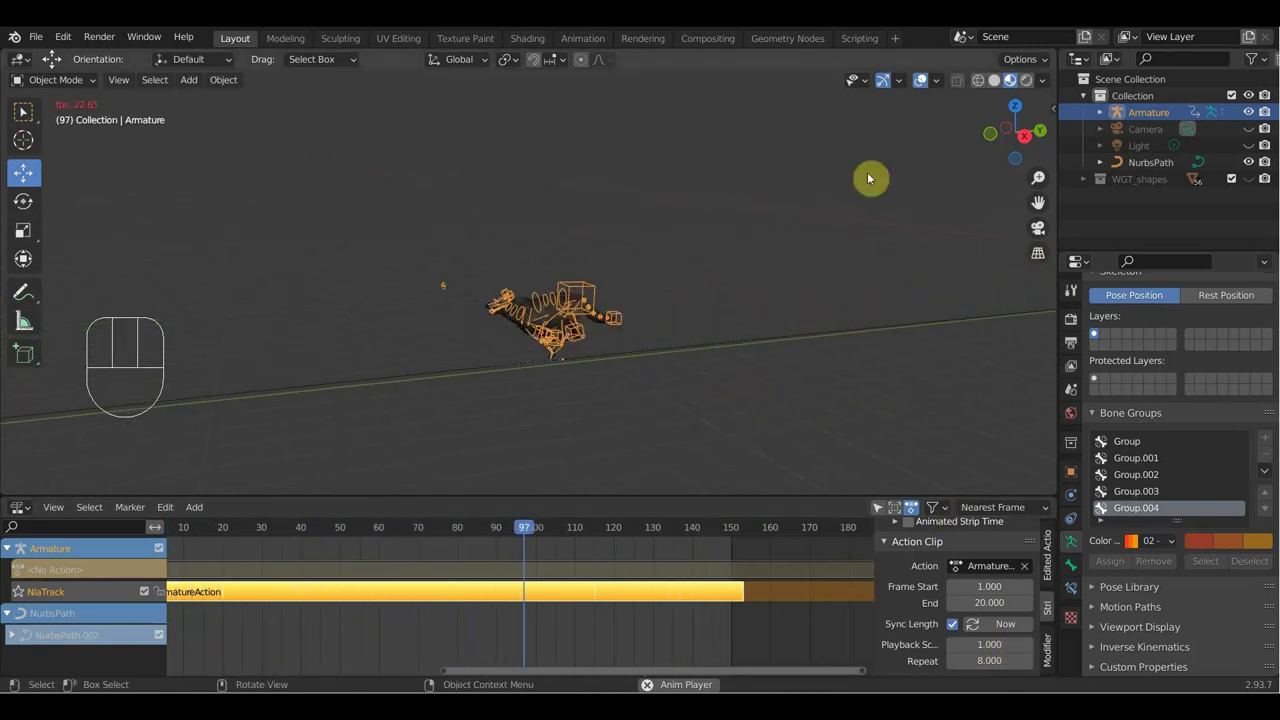
Step: Turn off viewport overlays so only the textured wolf shows during playback
left_click(921, 77)
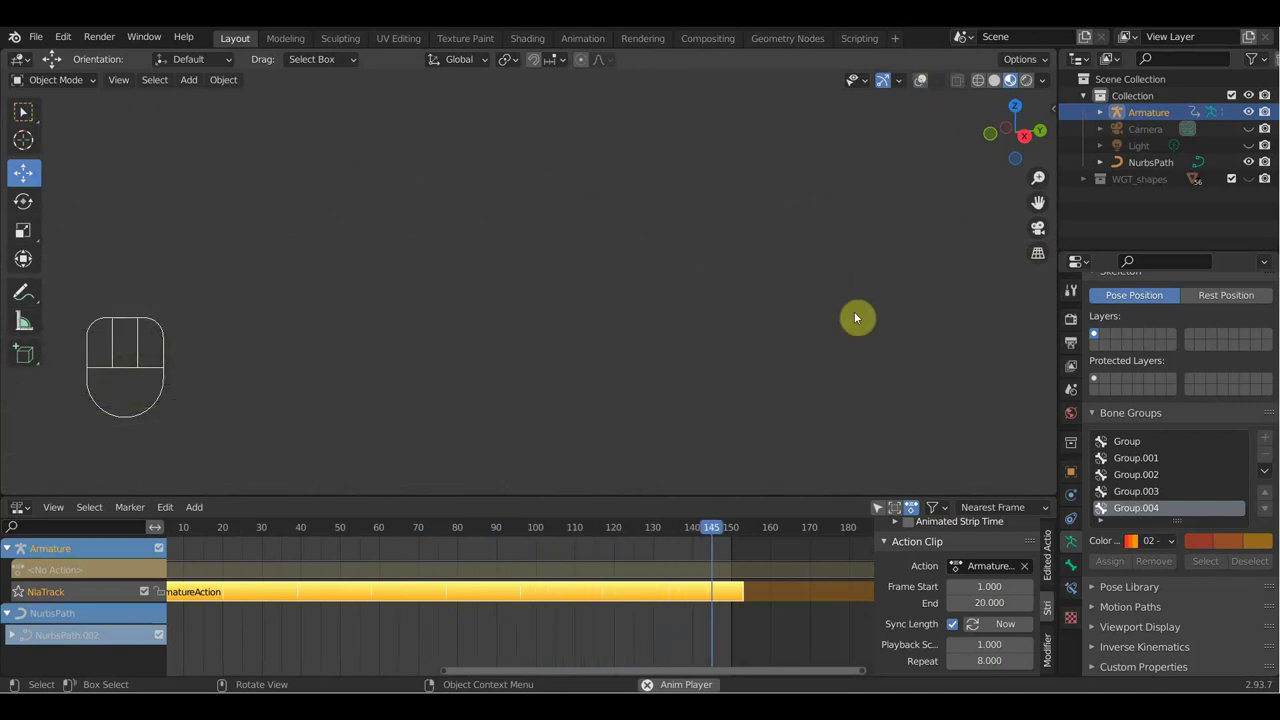
middle_click(883, 311)
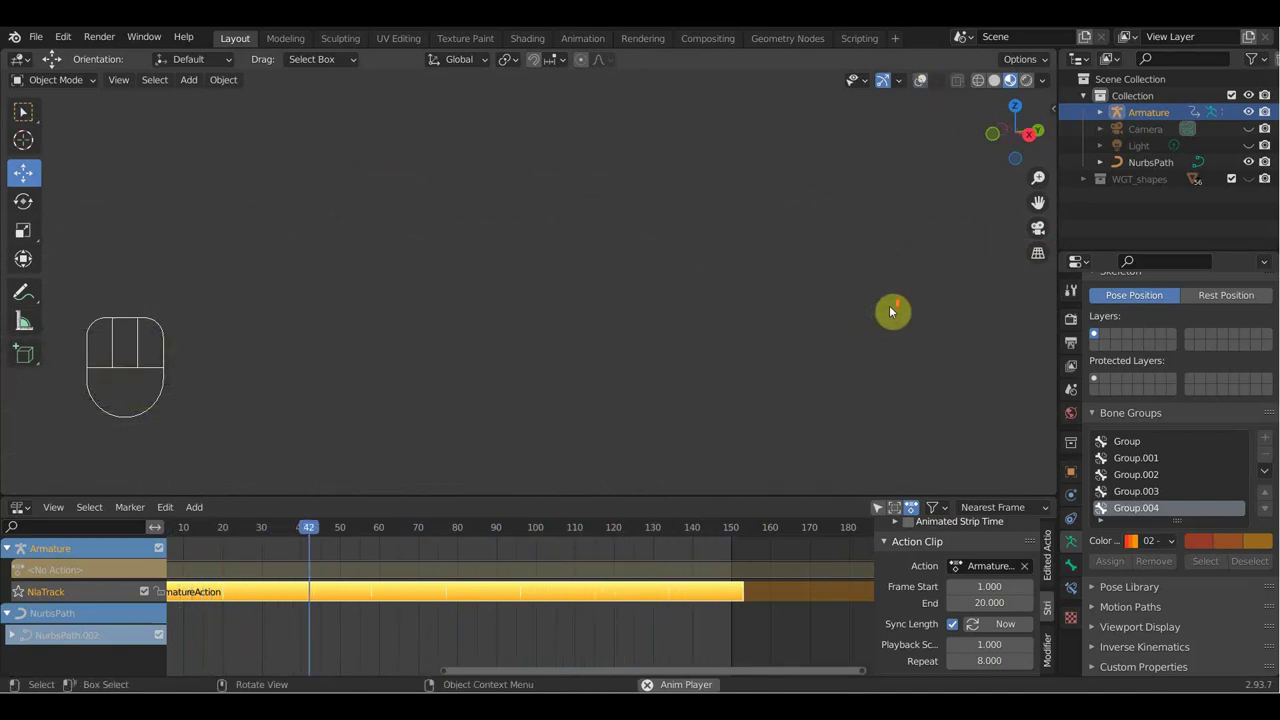
left_click_drag(893, 309, 831, 318)
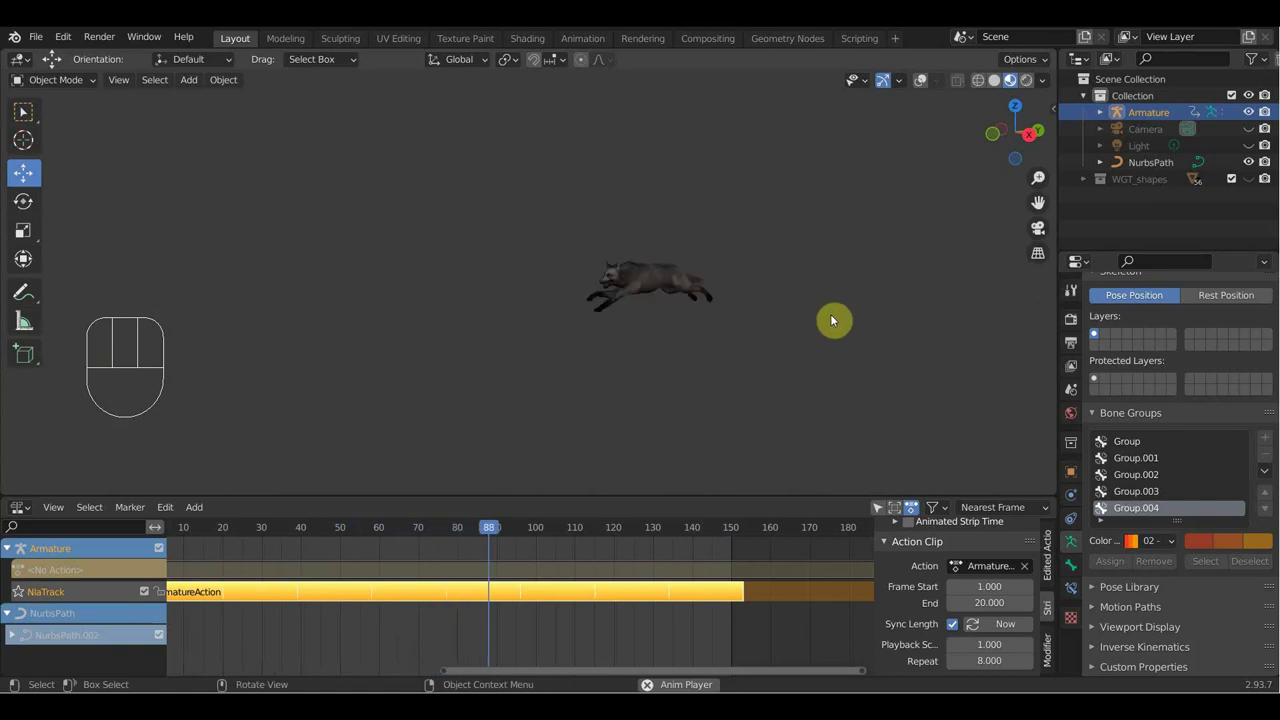
left_click_drag(781, 334, 1049, 306)
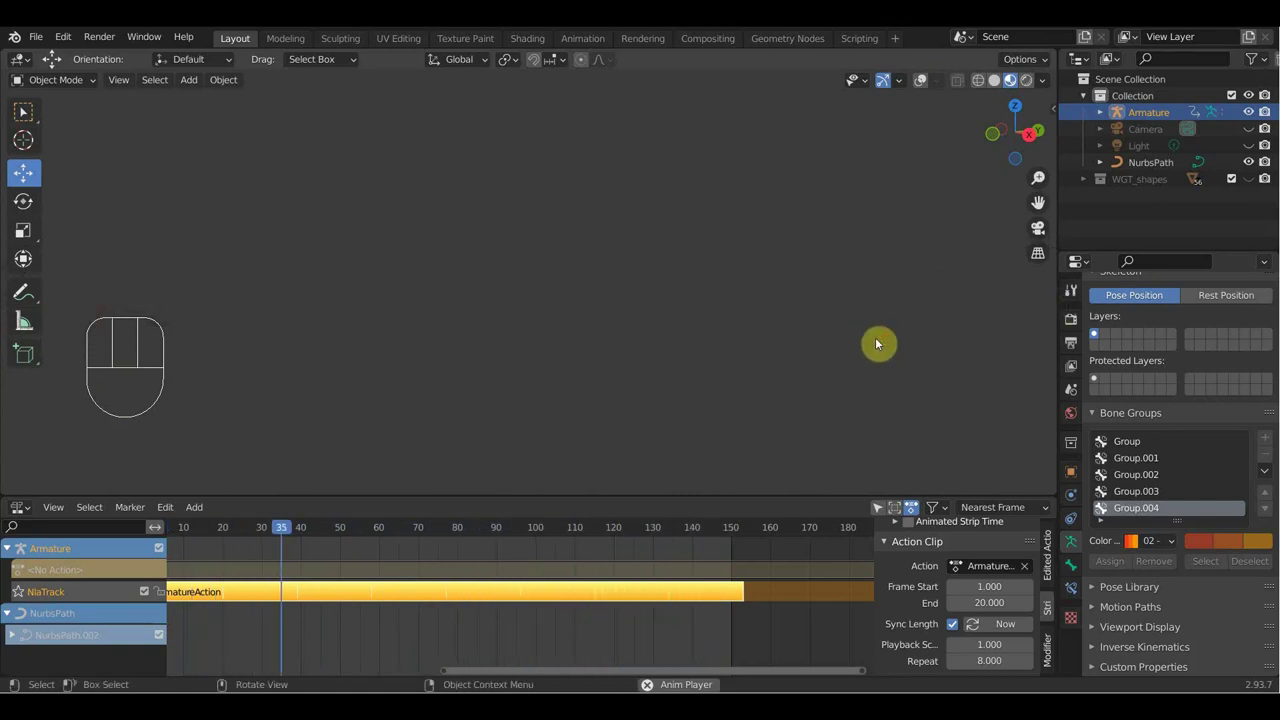
Step: Follow the running wolf from front and three-quarter angles, then stop playback at frame 118
left_click_drag(891, 341, 937, 346)
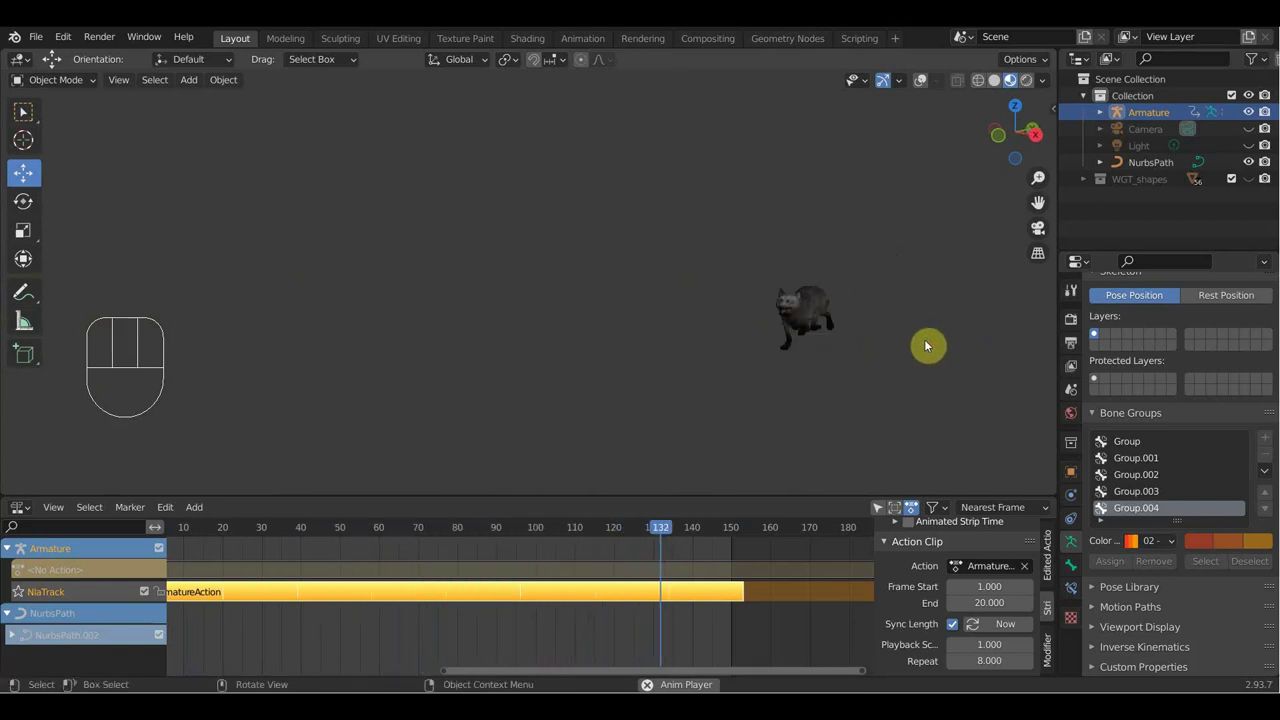
left_click_drag(927, 320, 917, 300)
left_click_drag(956, 304, 723, 355)
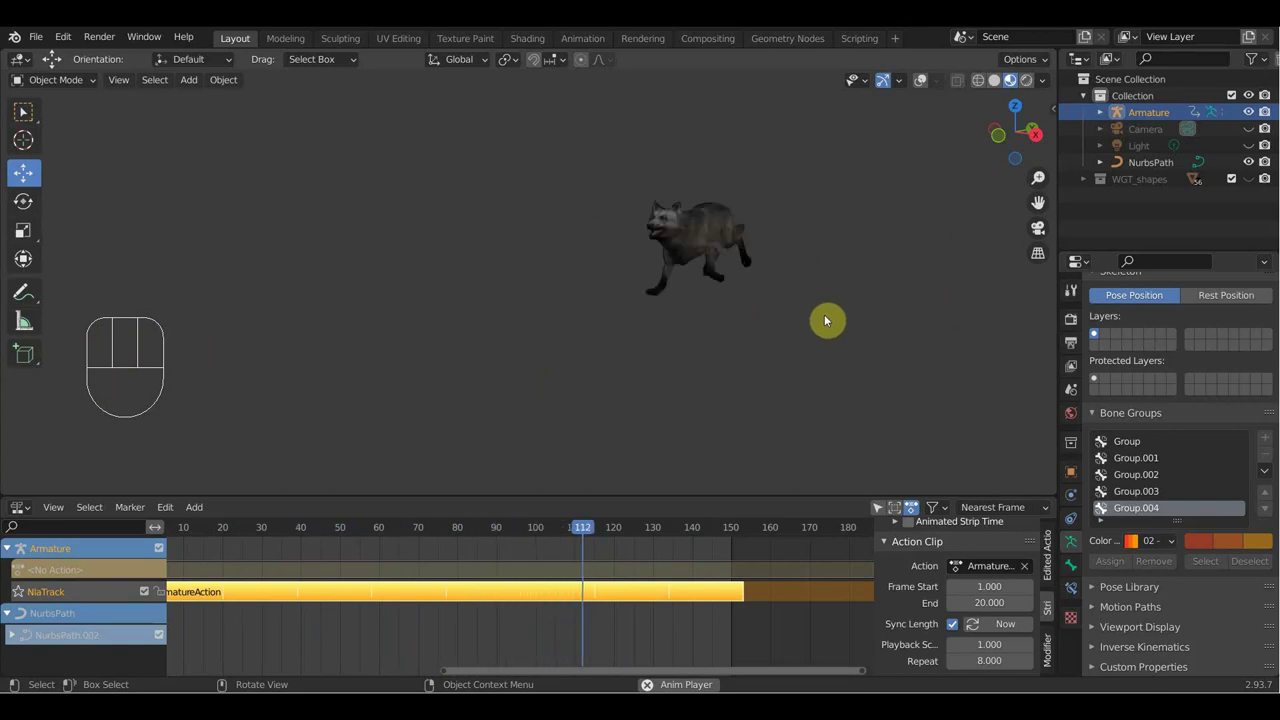
key("space")
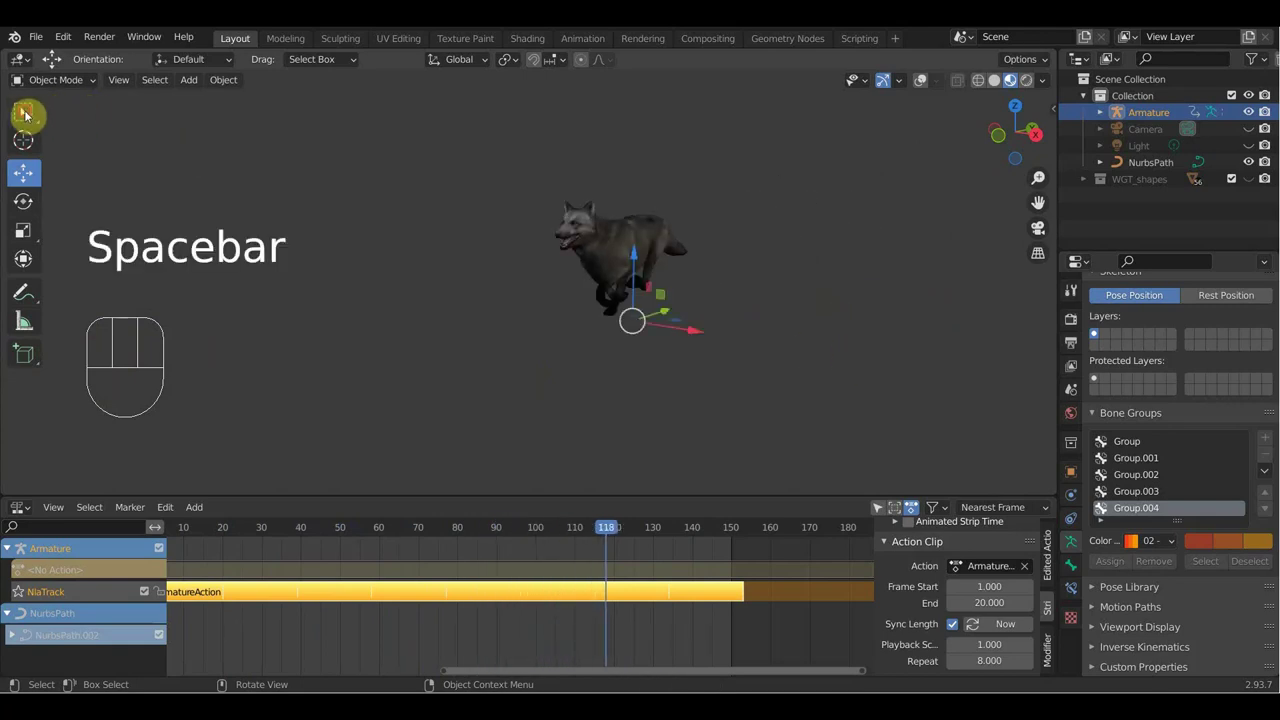
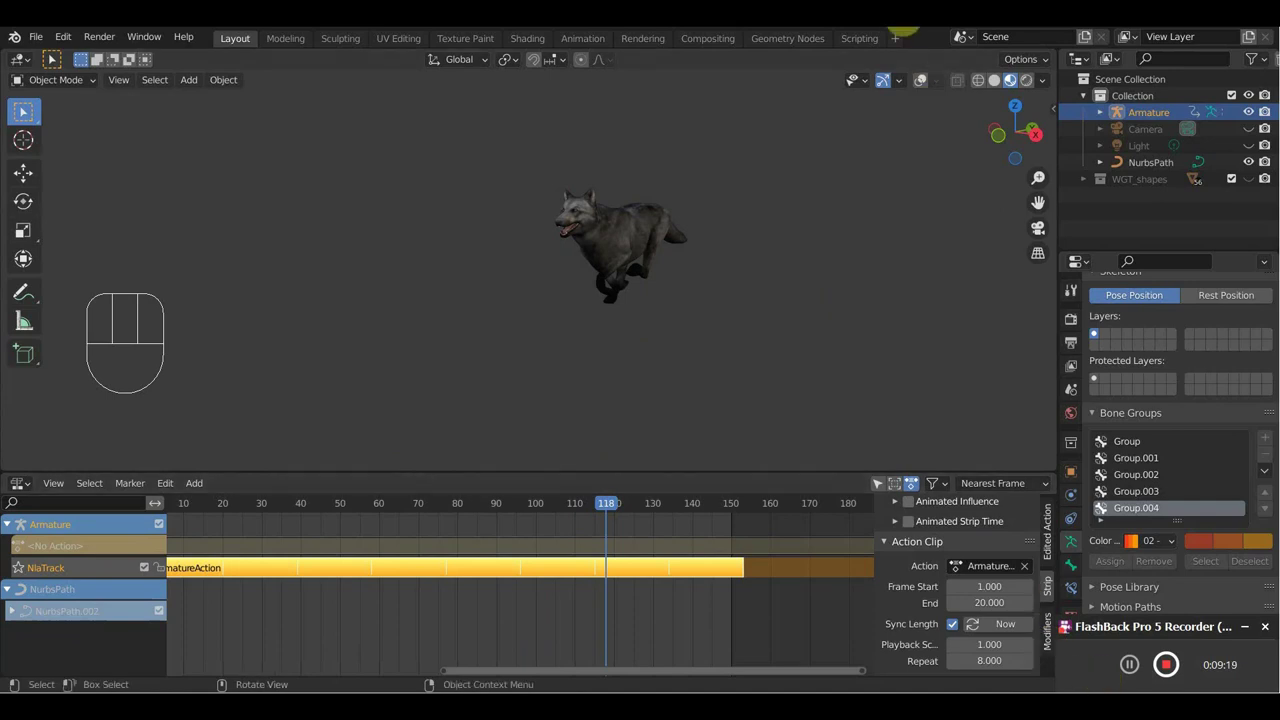
left_click_drag(733, 298, 696, 331)
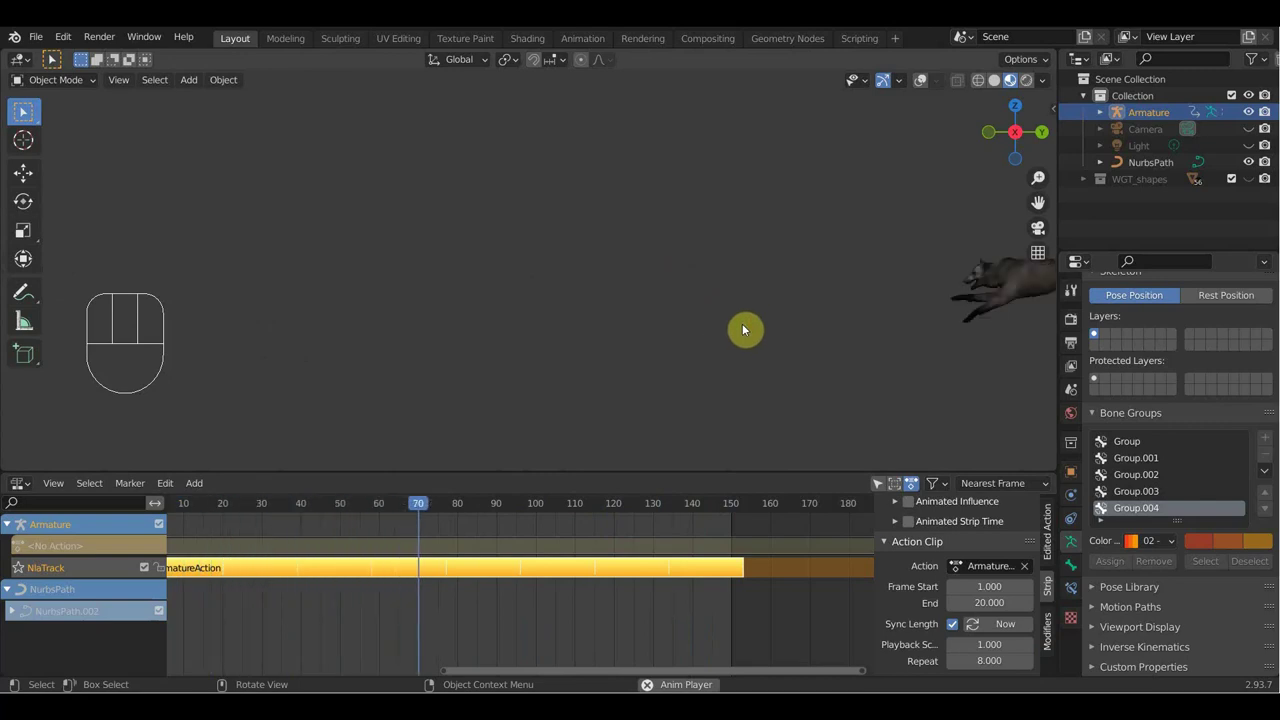
left_click_drag(791, 318, 835, 368)
key("space")
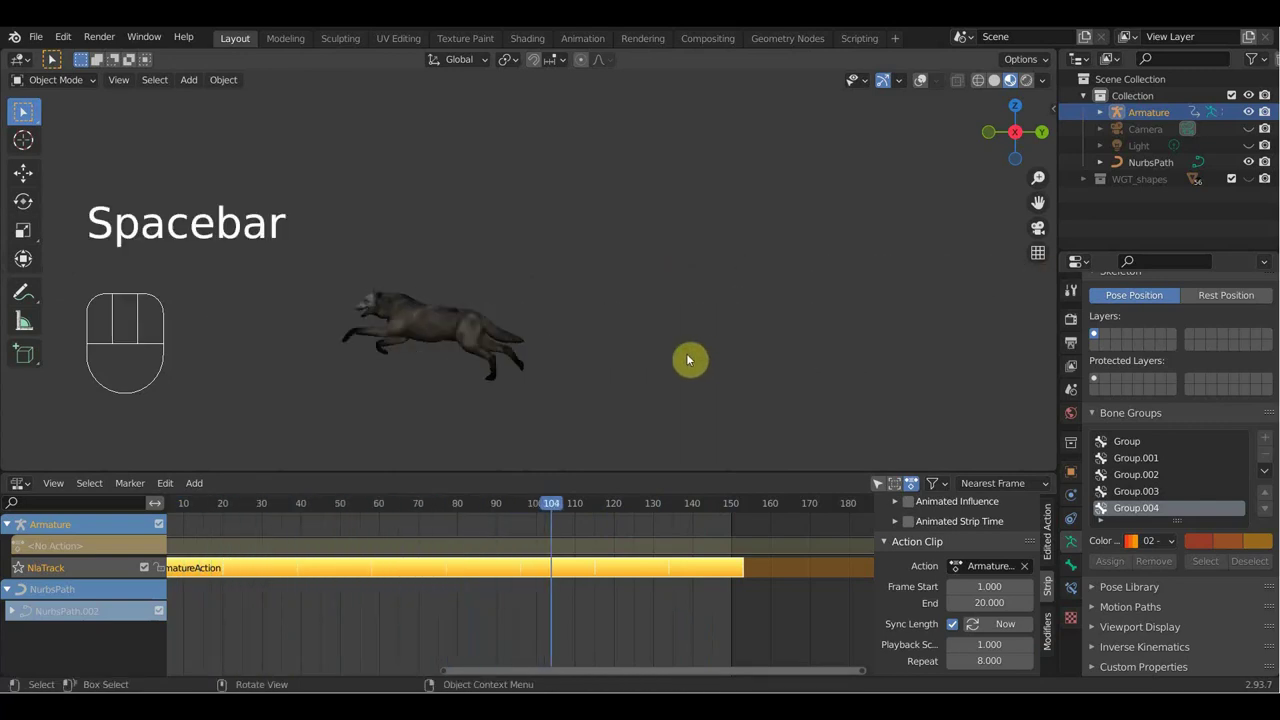
left_click_drag(693, 361, 814, 454)
left_click_drag(813, 439, 801, 297)
key("space")
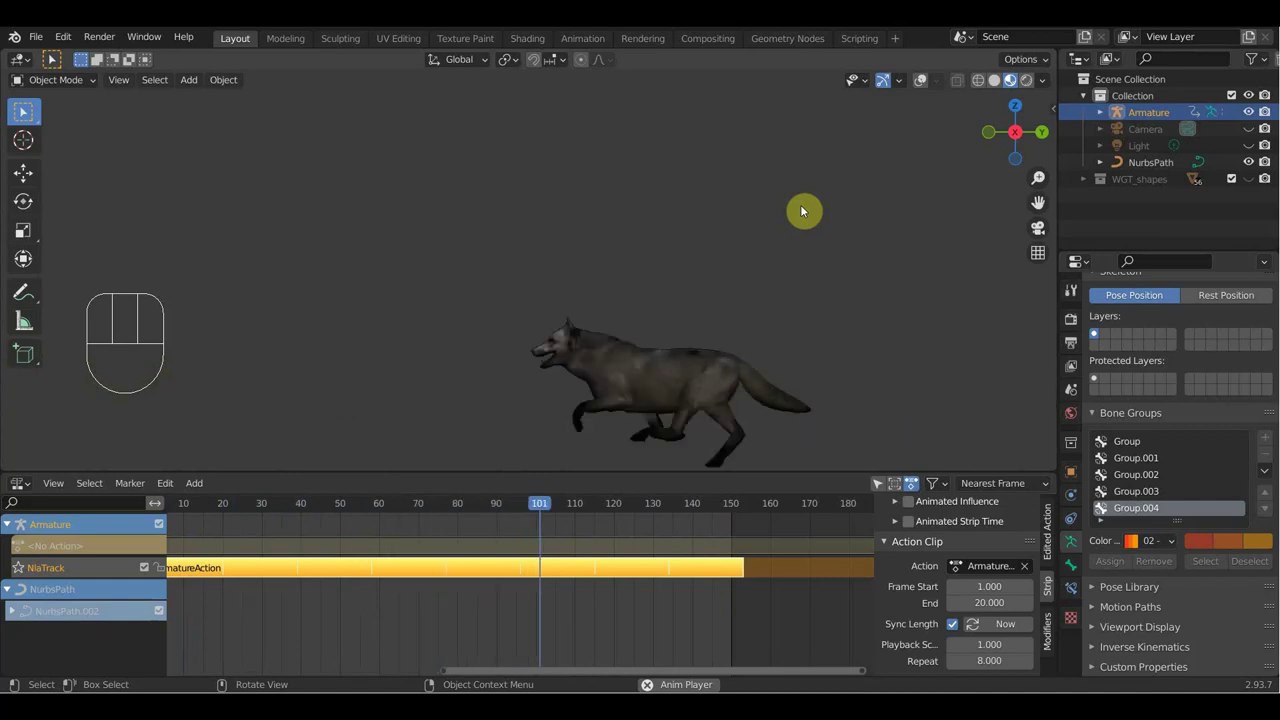
key("space")
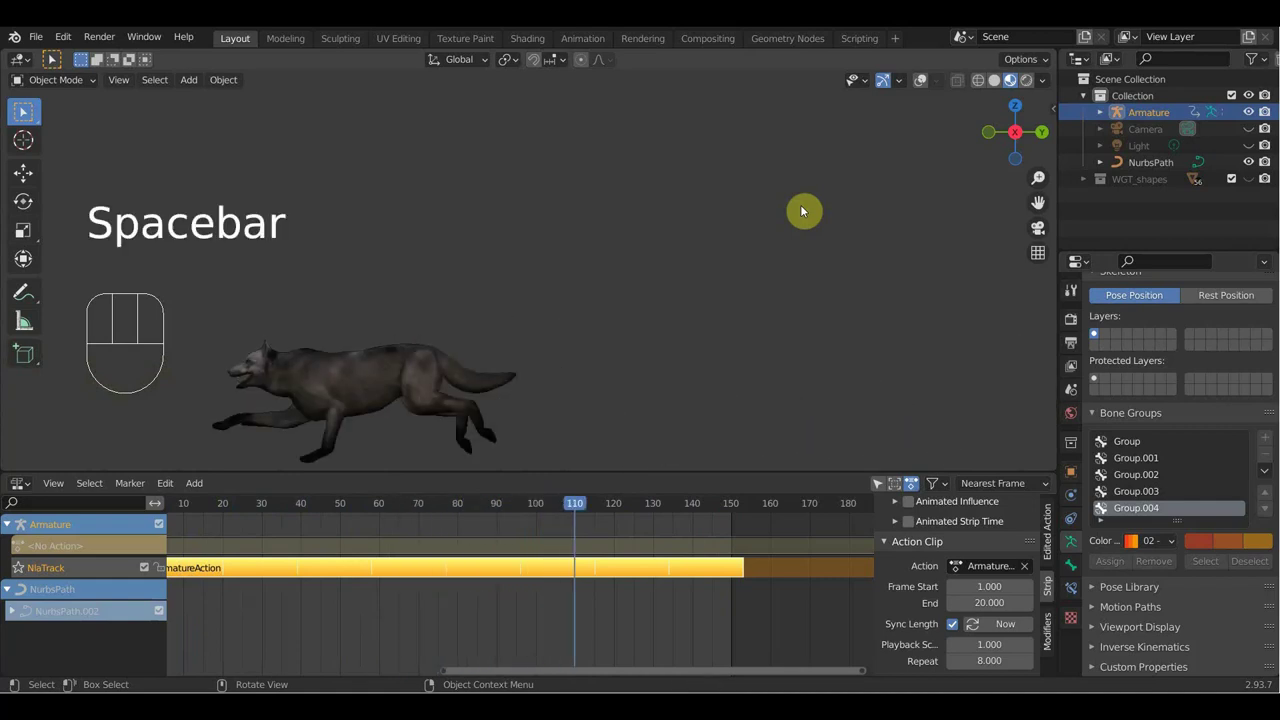
left_click_drag(576, 510, 527, 519)
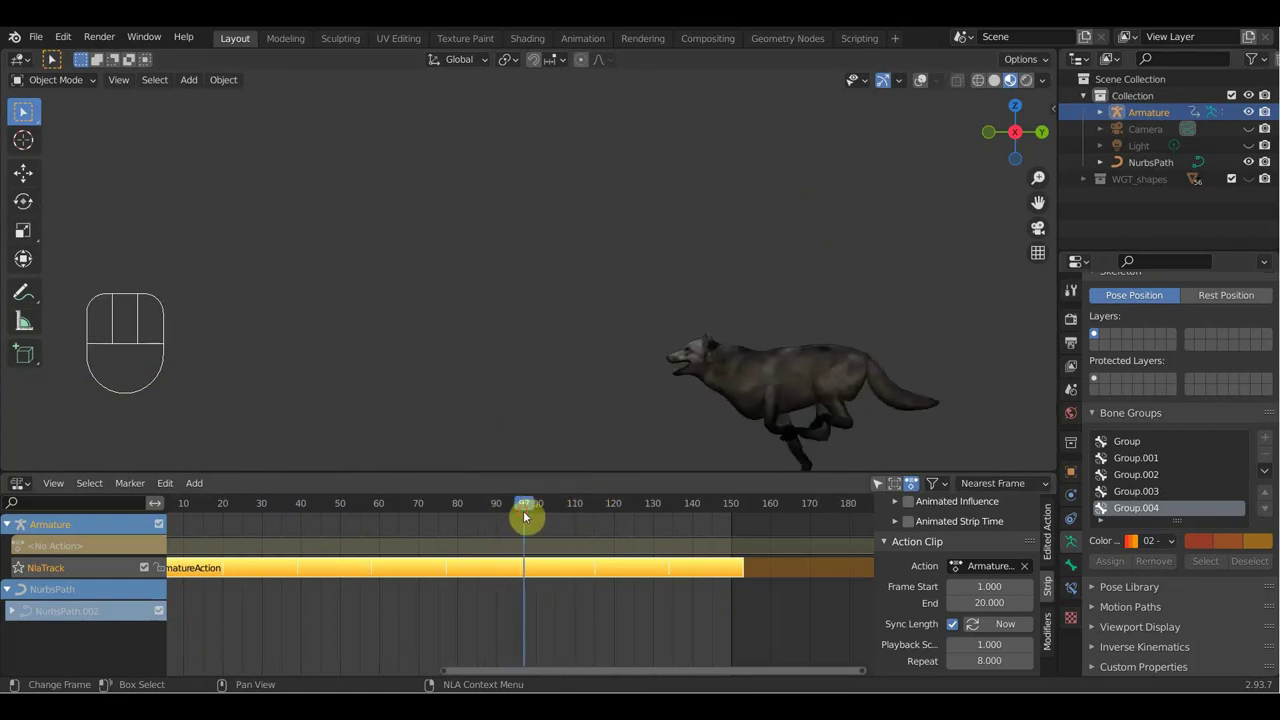